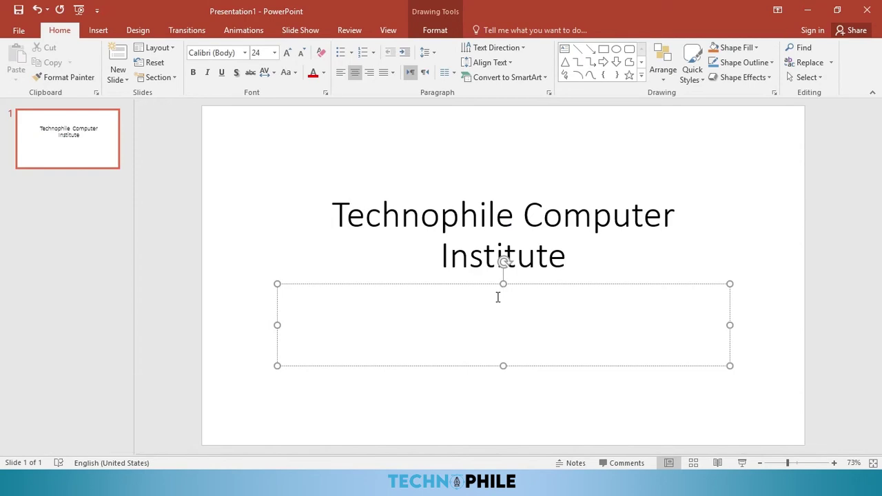
Step: Begin the tagline "Where learning..." under the institute title
type("wher")
key("space")
type("l")
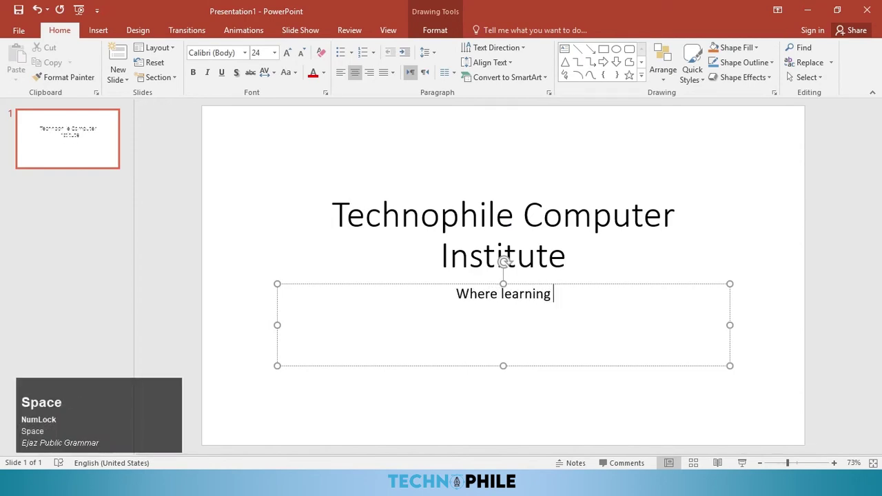
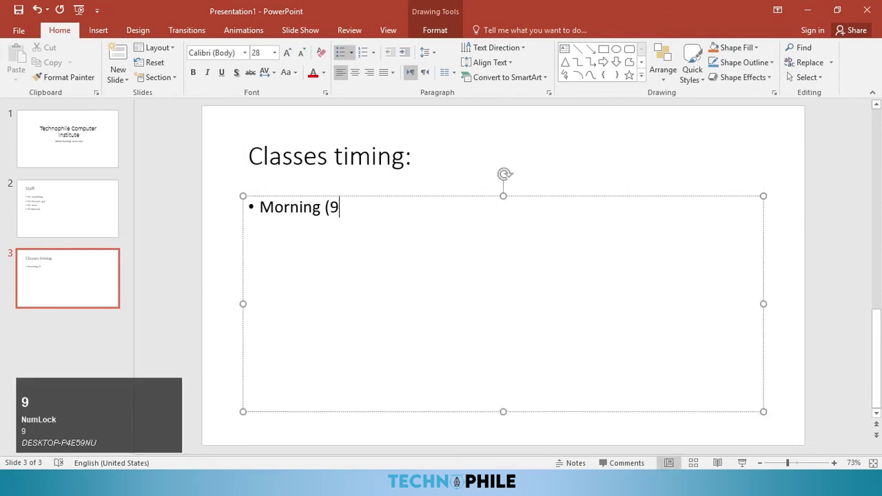
Step: Finish the Morning bullet with its 9:00am to 12:00pm time range
type("00")
key("t")
key("space")
type("12")
key("shift+;")
type("pm")
Step: Add an After noon bullet with the 3:00pm to 5:00pm range
key("Return")
type("aFTER")
key("space")
type("noon")
type("3")
type("00")
key("space")
key("space")
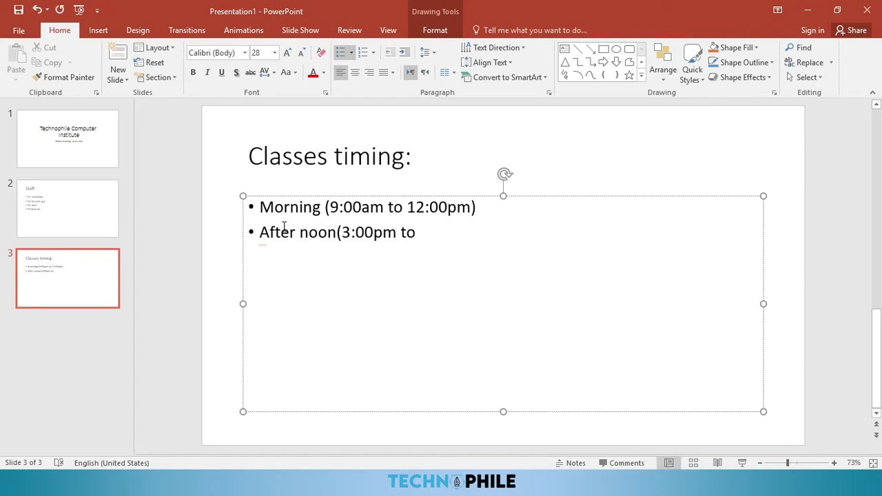
key("5")
type("00pm")
Step: Add a Then bullet with the 6:00 pm to 10:00pm range and finish the list
key("Return")
type("then")
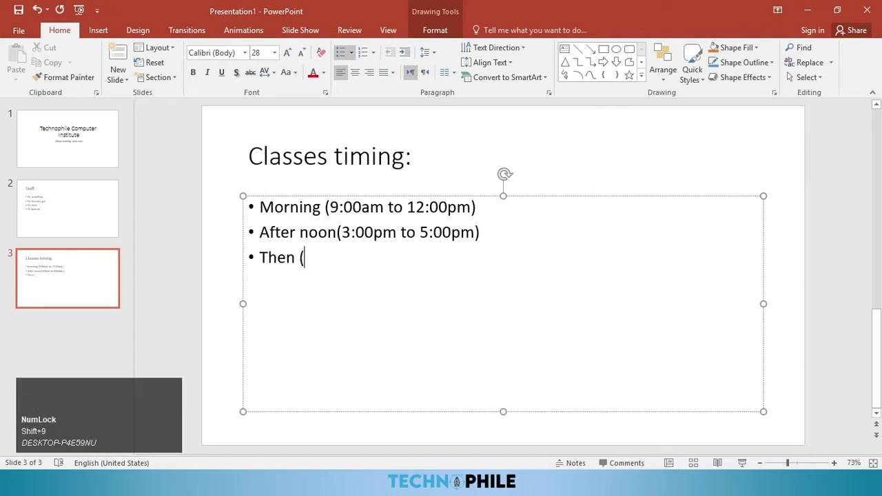
key("8")
type("6")
key("space")
type("pm")
key("space")
type("10")
type("00pm")
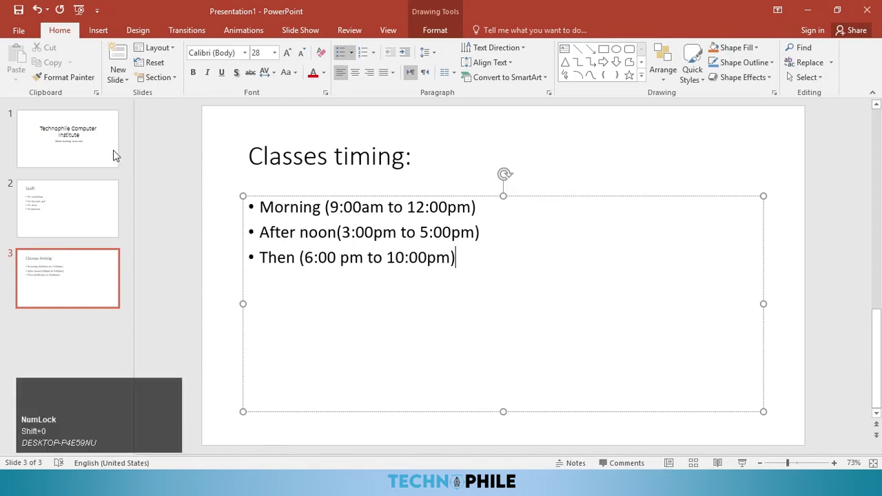
left_click(90, 144)
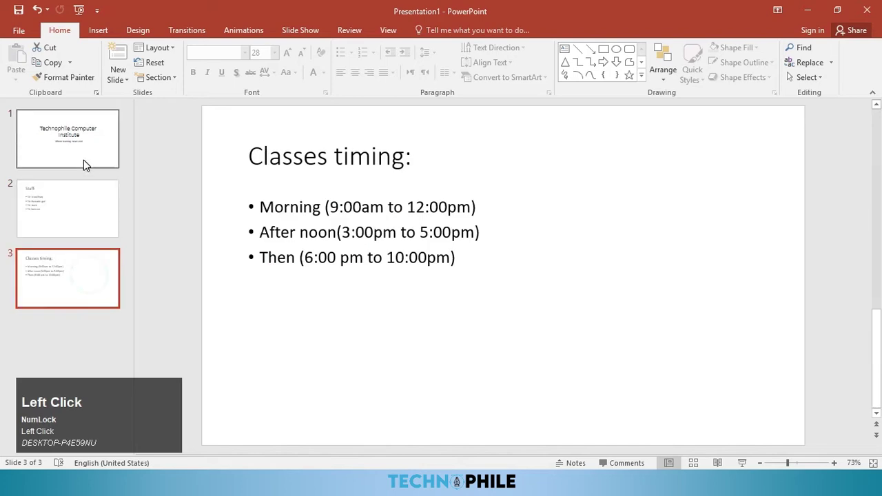
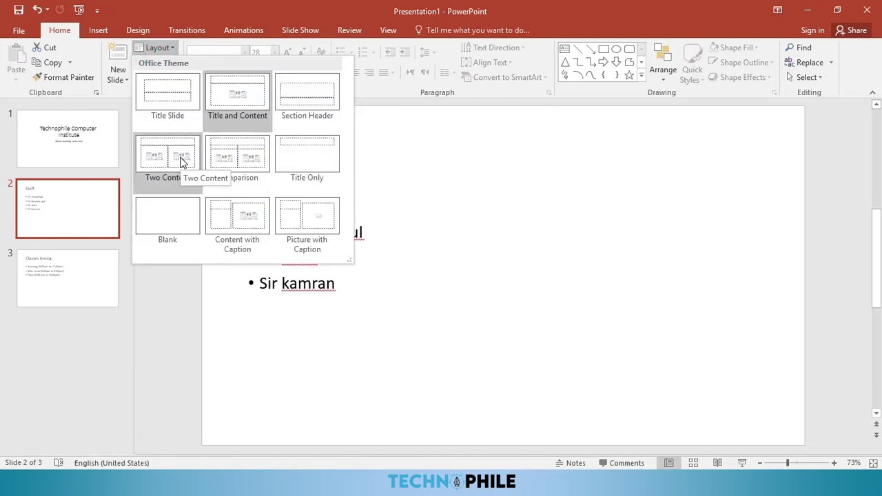
Step: Try the Two Content layout on the Staff slide, then switch it to Title Slide
left_click(185, 162)
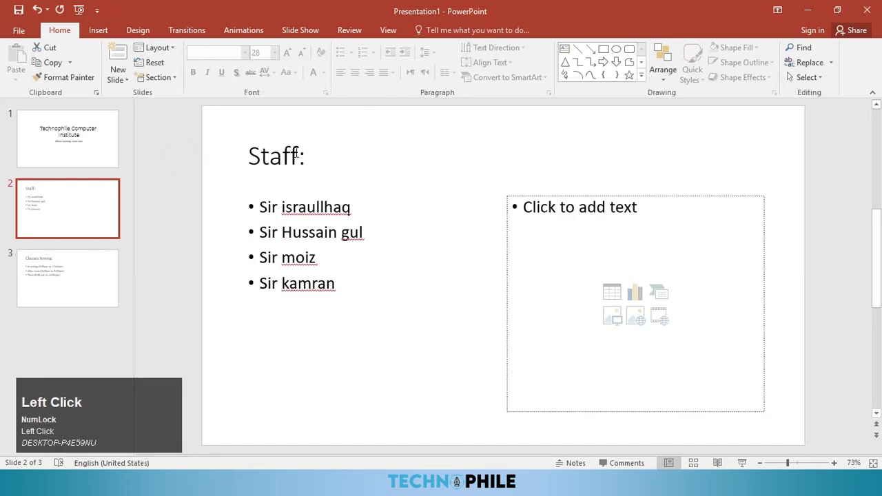
left_click(155, 52)
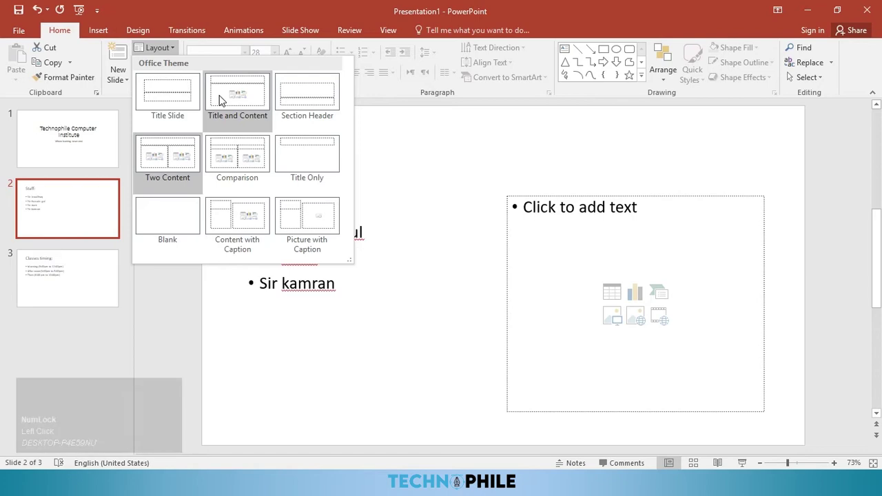
left_click(224, 99)
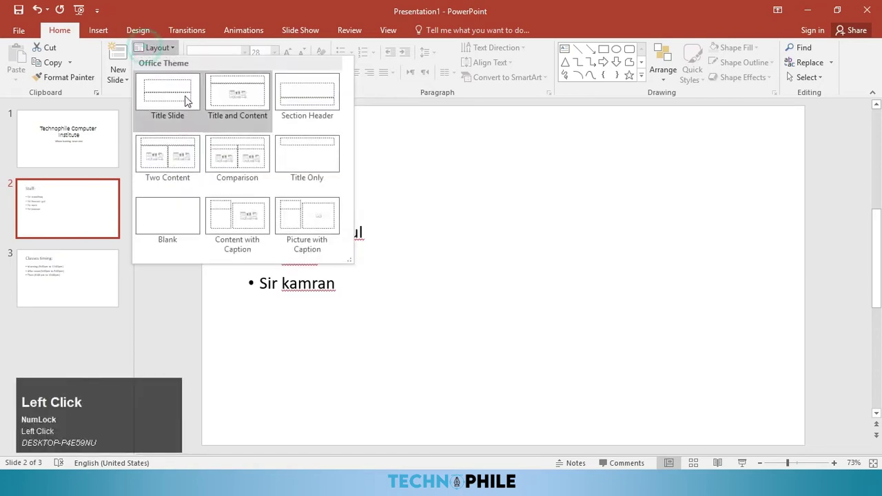
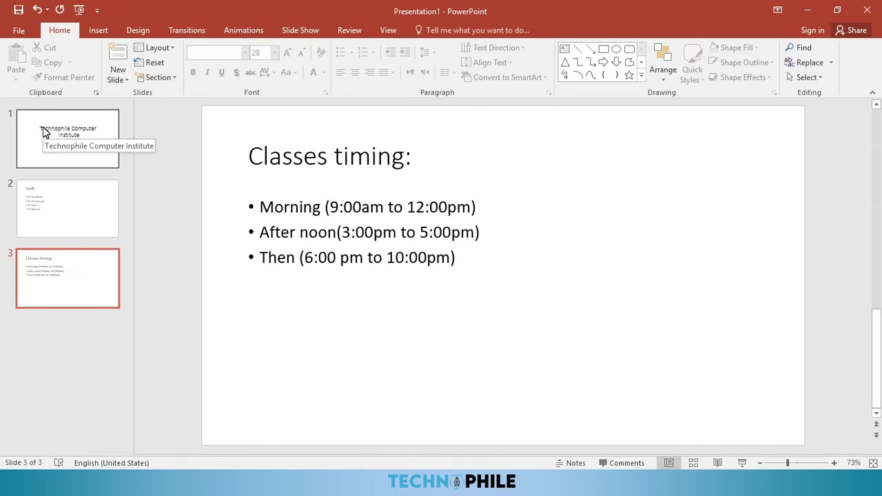
Step: Return to the institute title slide
left_click(71, 198)
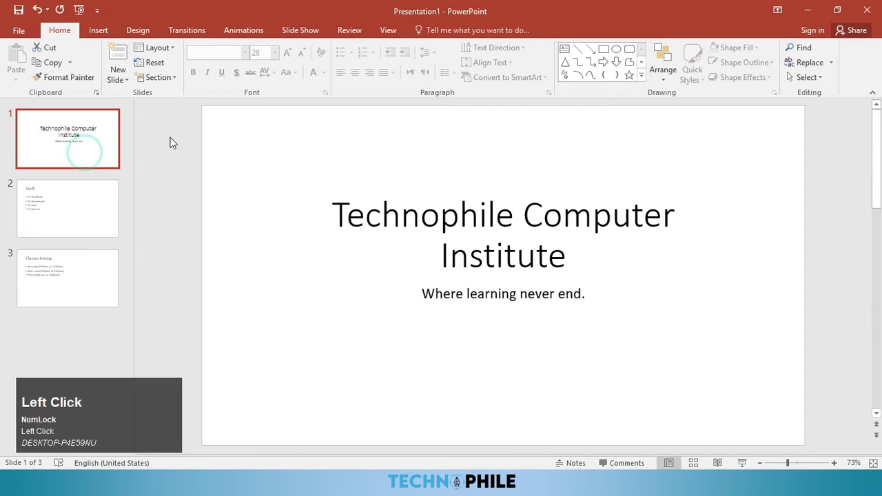
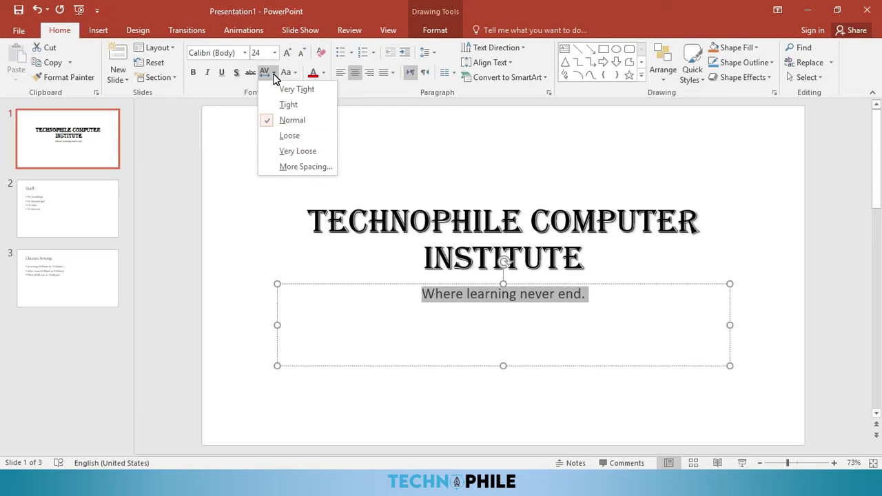
Step: Apply loose character spacing to the tagline
left_click(306, 143)
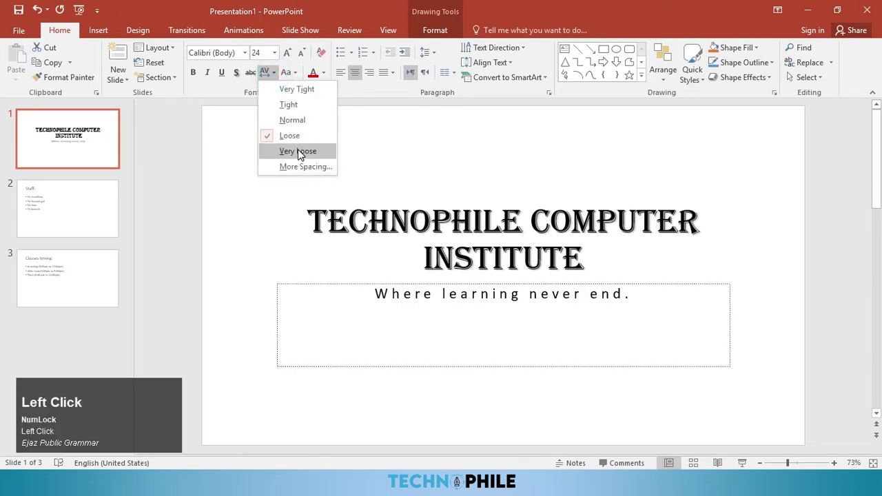
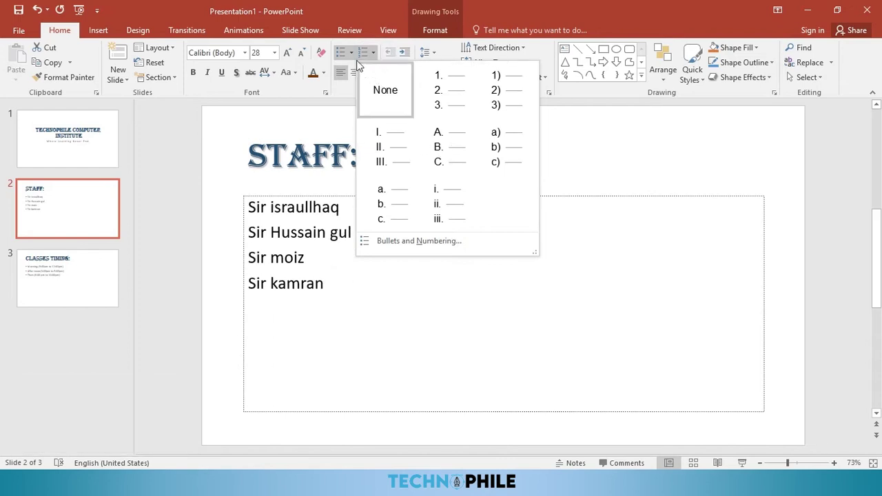
Step: Give the staff list hollow-square bullets and the class times checkmark bullets
left_click(357, 58)
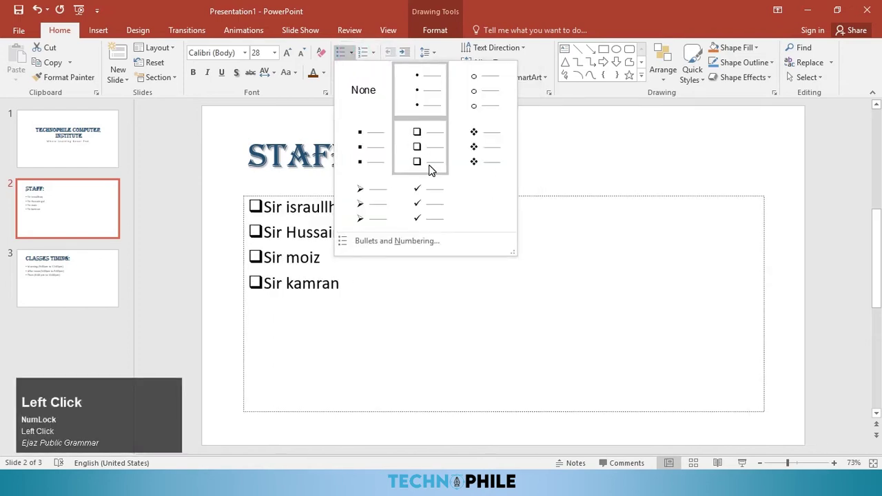
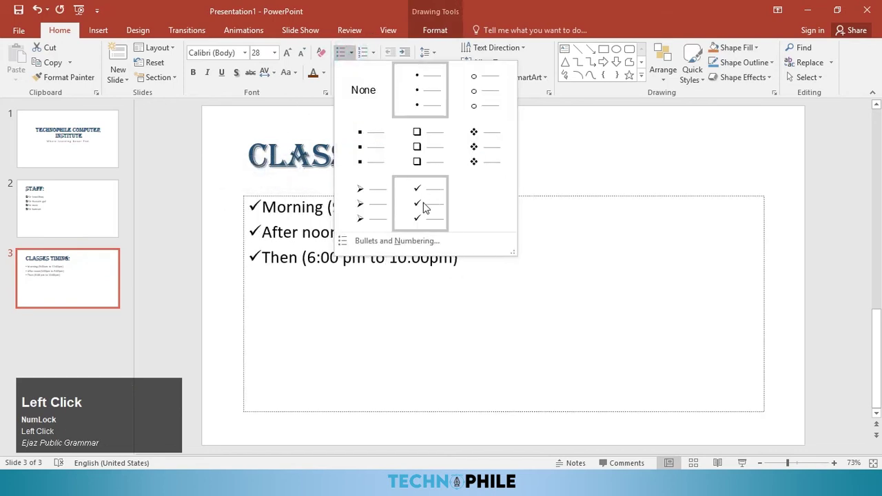
left_click(426, 205)
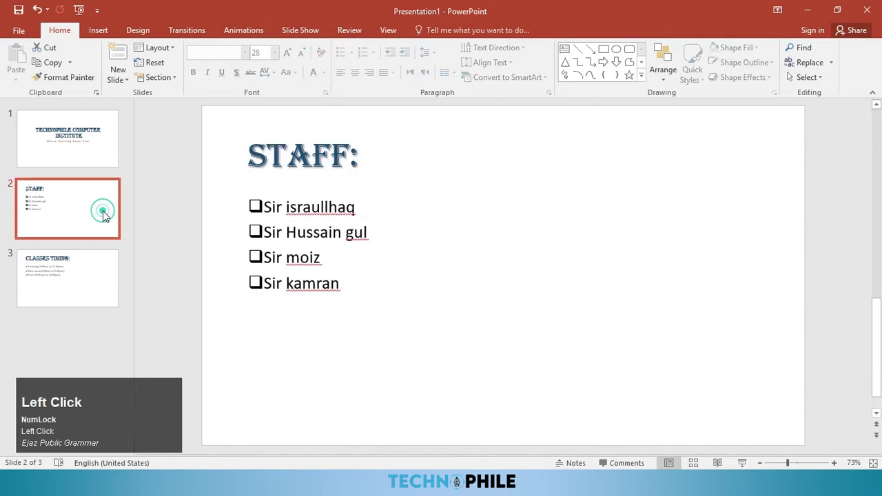
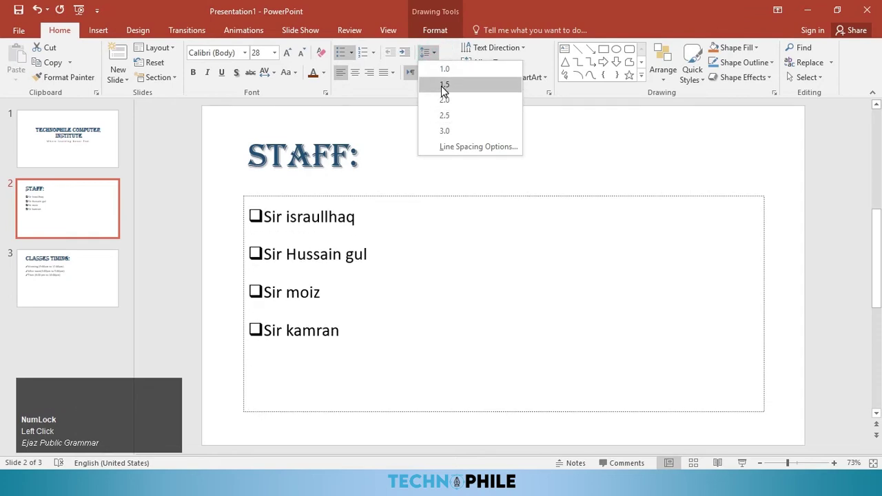
Step: Set the staff list to 1.5 line spacing
left_click(450, 93)
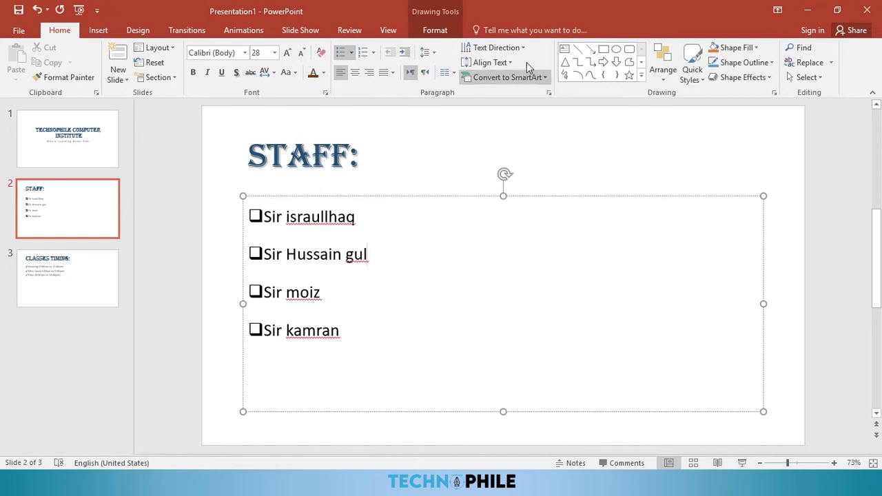
Step: Keep the staff text horizontal, align it to the bottom, and centre the names
left_click(523, 54)
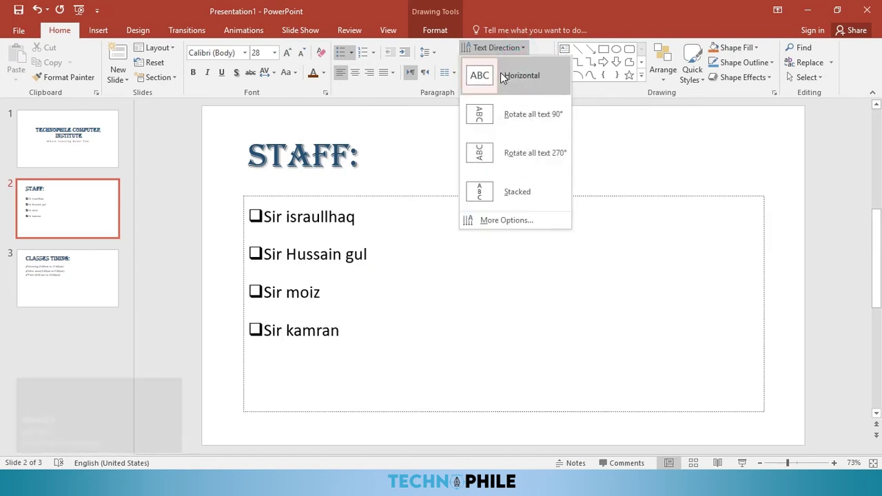
left_click(506, 76)
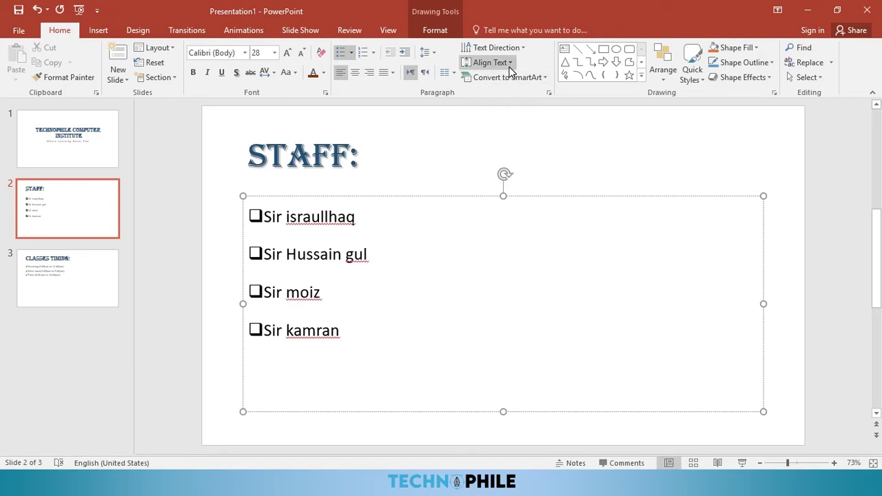
left_click(513, 70)
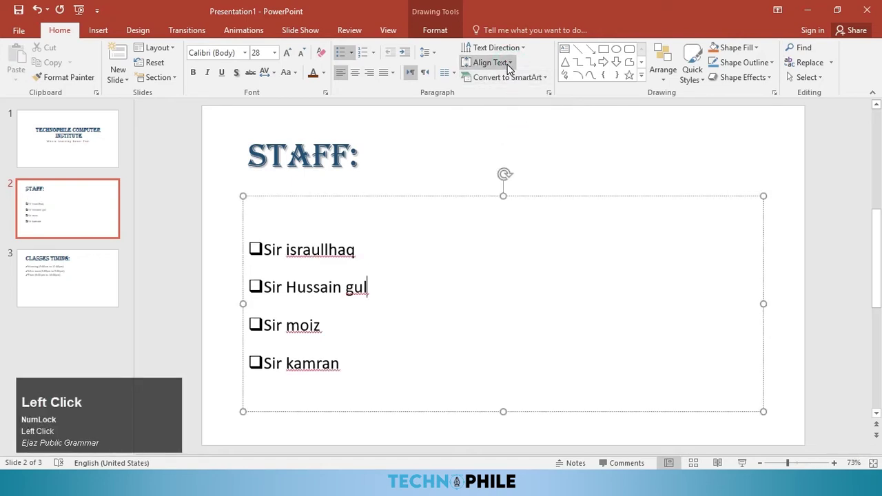
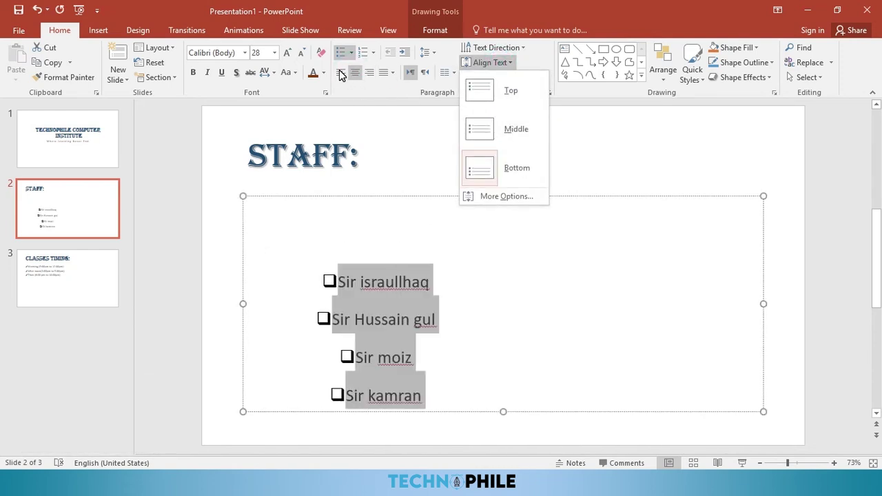
double_click(341, 74)
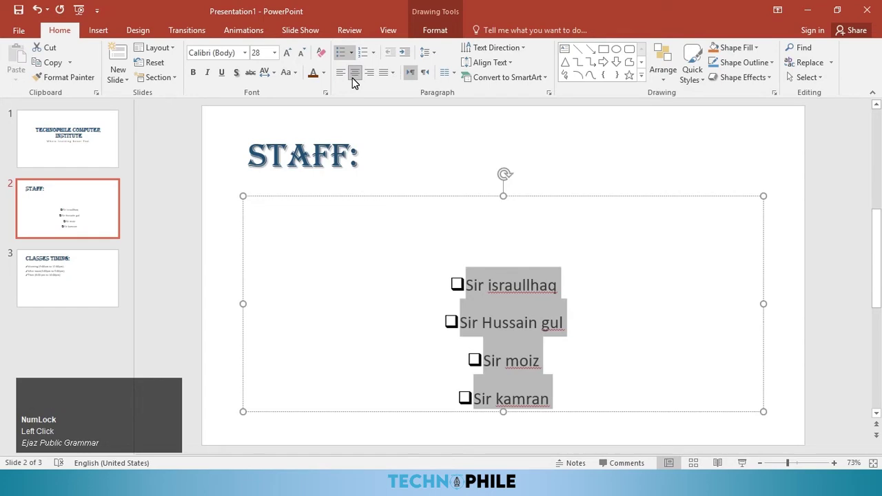
Step: Adjust the staff list alignment on the Home ribbon
left_click(338, 73)
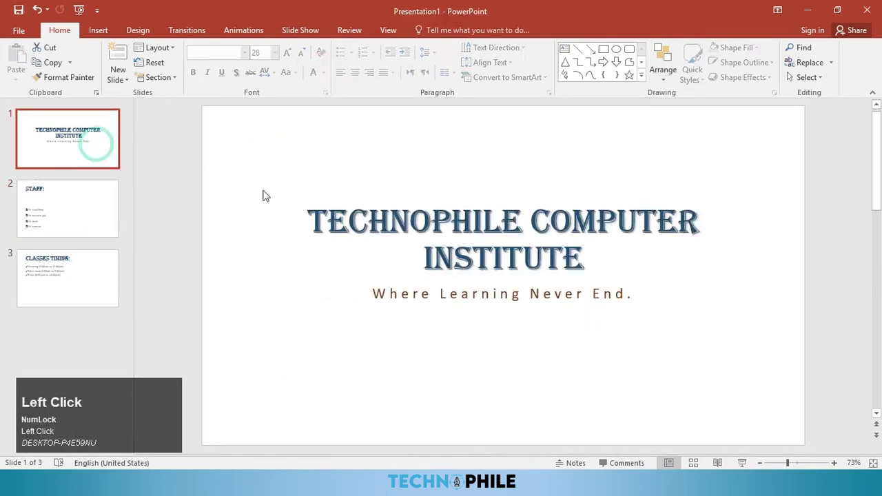
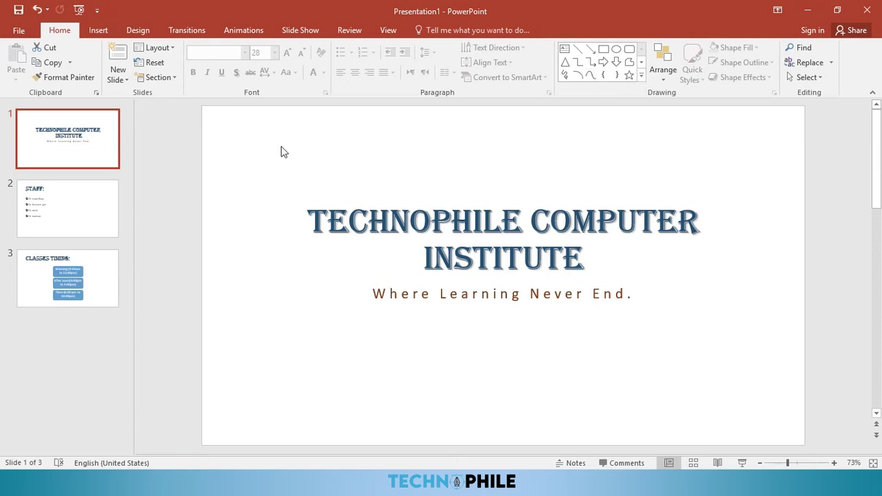
left_click(58, 218)
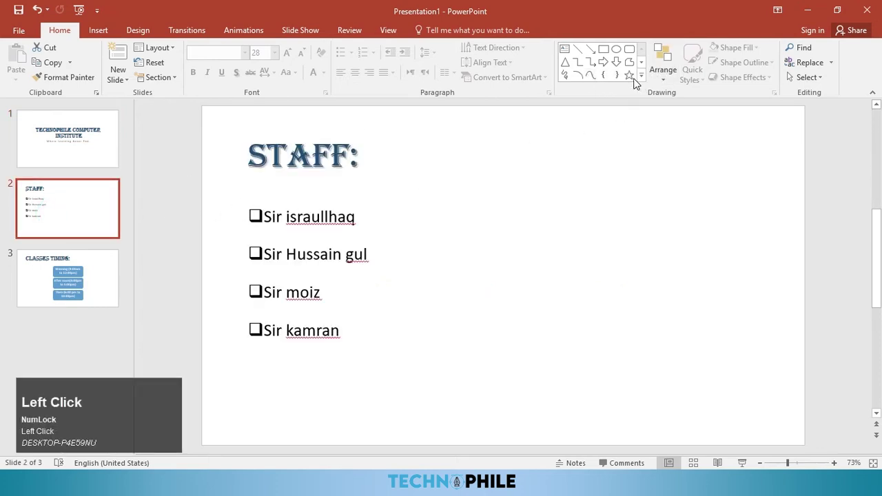
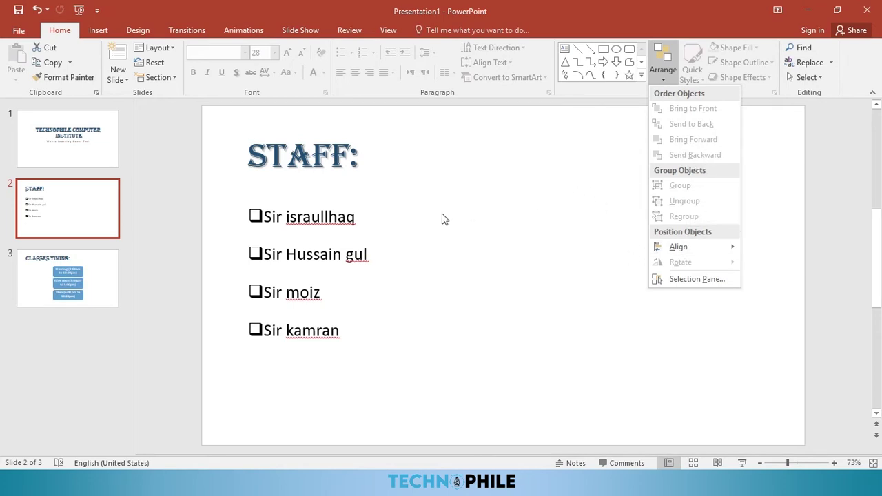
left_click(447, 216)
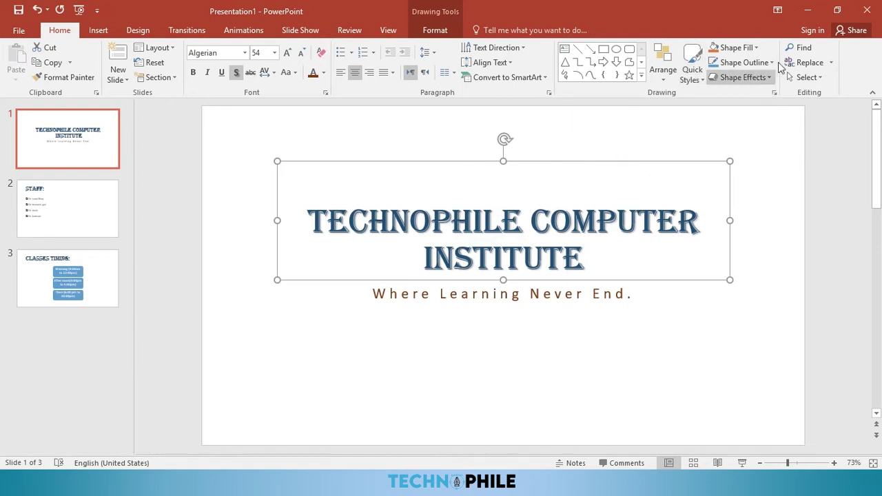
Step: Fill the title box light blue and soften its edges by 10 points
left_click(758, 51)
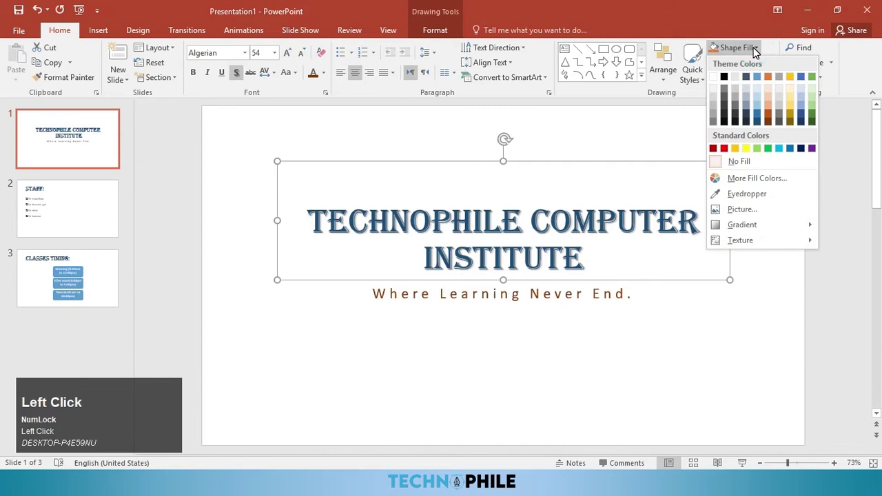
key("F8")
left_click(757, 52)
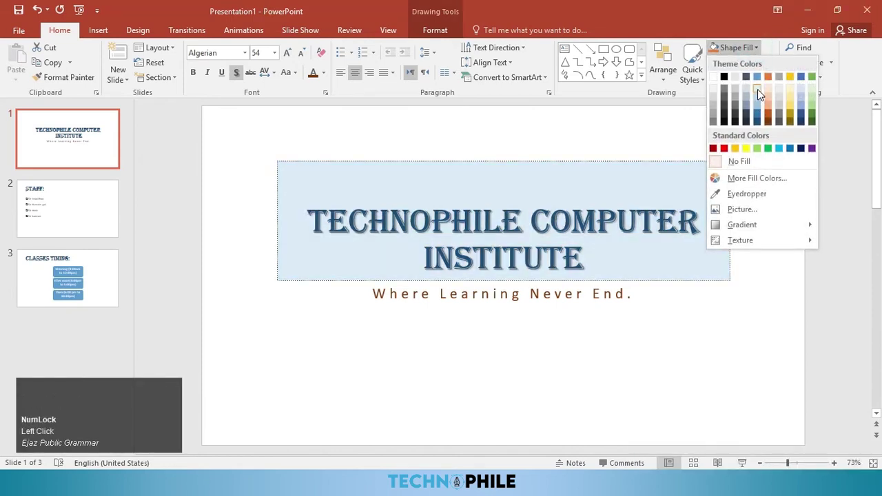
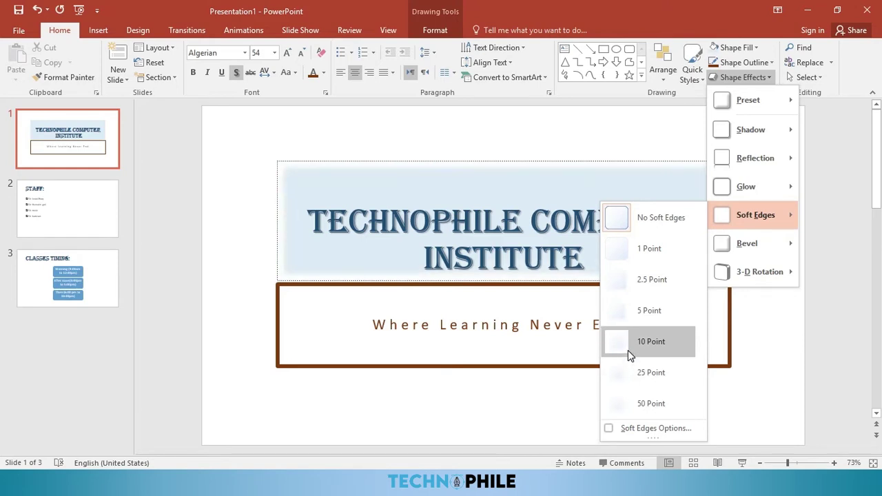
double_click(635, 373)
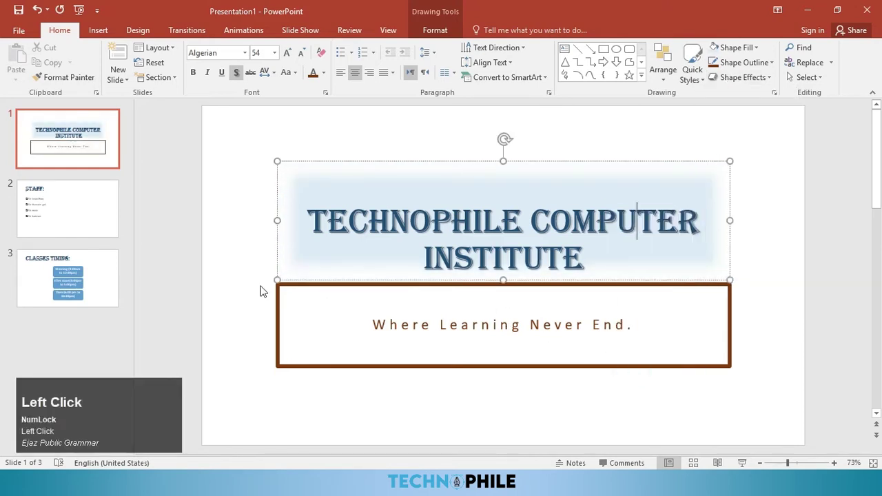
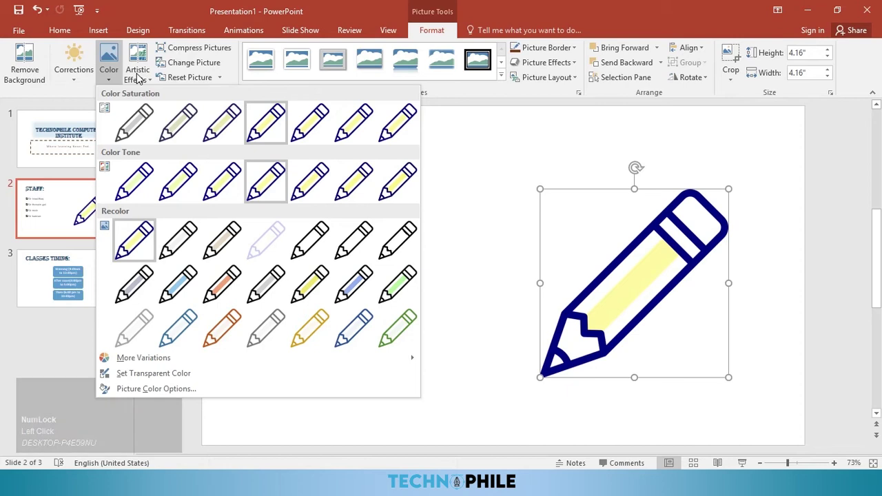
Step: Give the pencil picture a reflected Picture Style with a soft grey backing
left_click(442, 64)
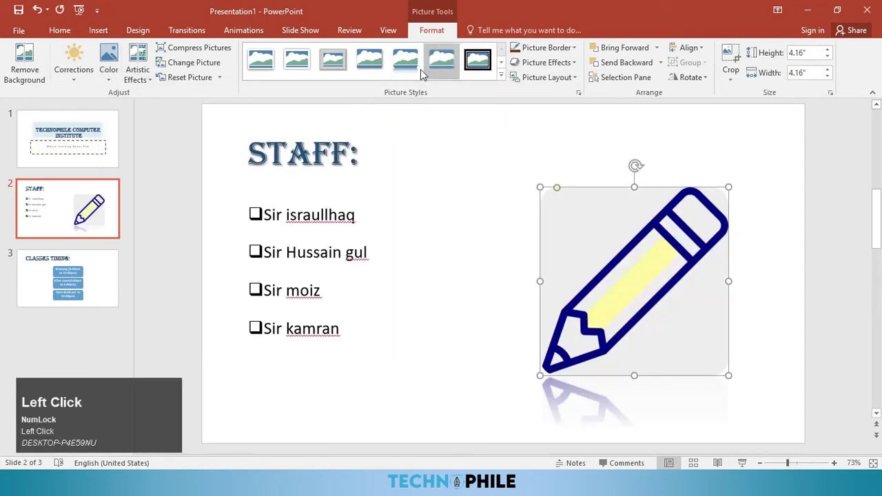
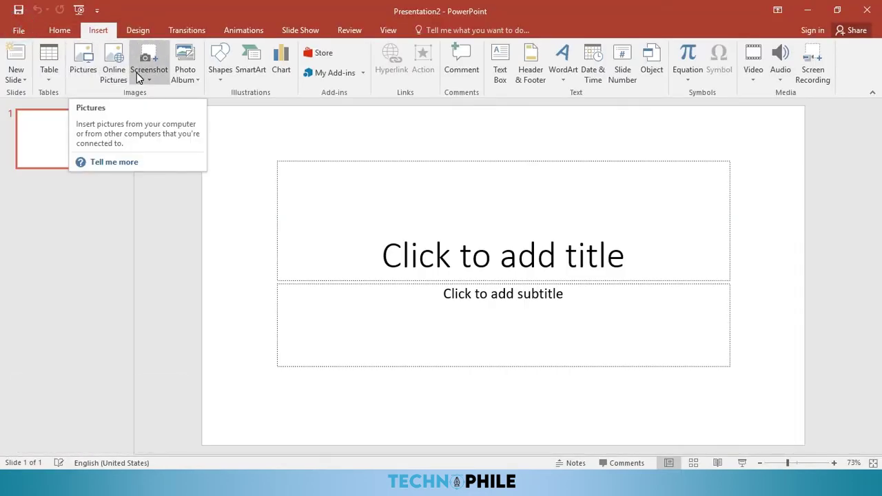
Step: Build a photo album with the billboard photo, Text Box moved last, and browse picture layouts
left_click(192, 84)
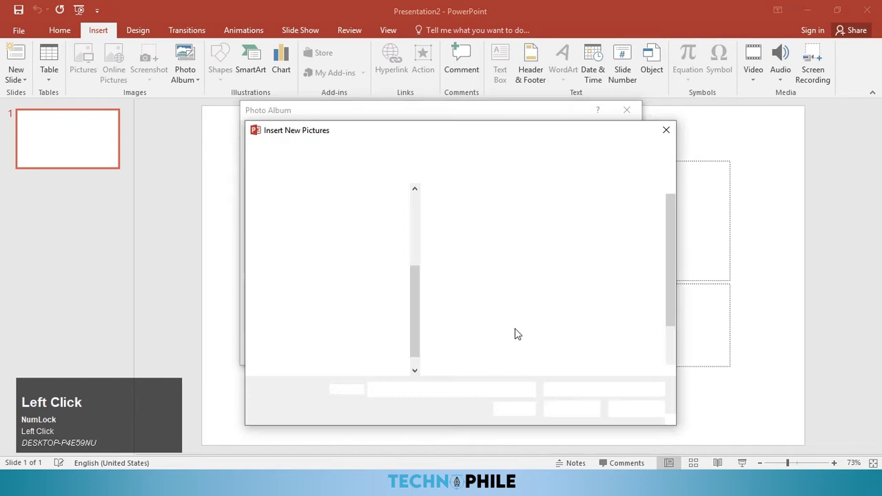
scroll("down", 3)
left_click(471, 269)
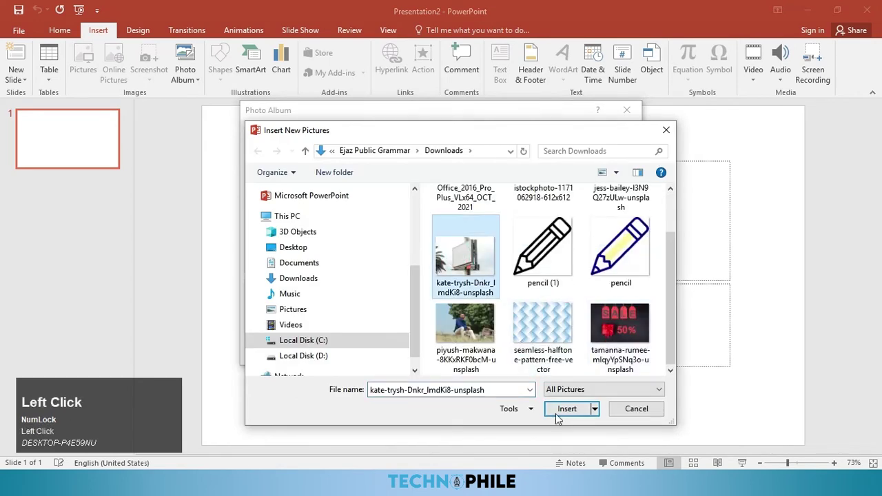
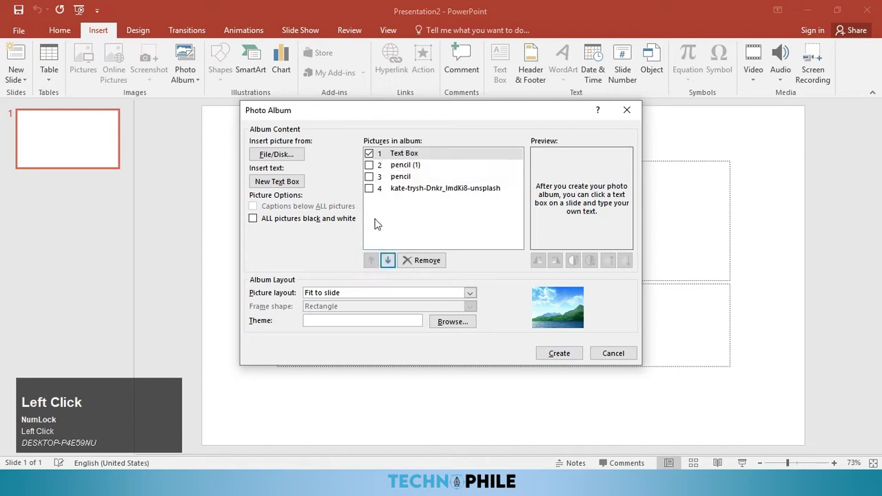
left_click(395, 263)
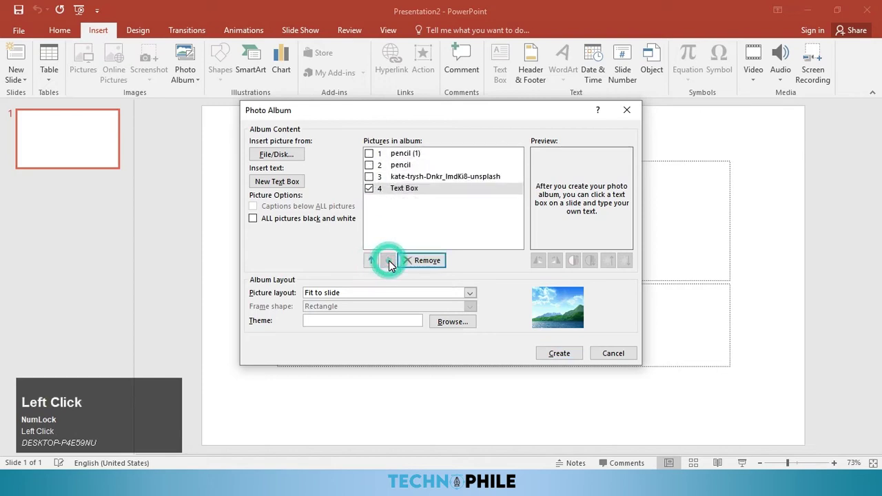
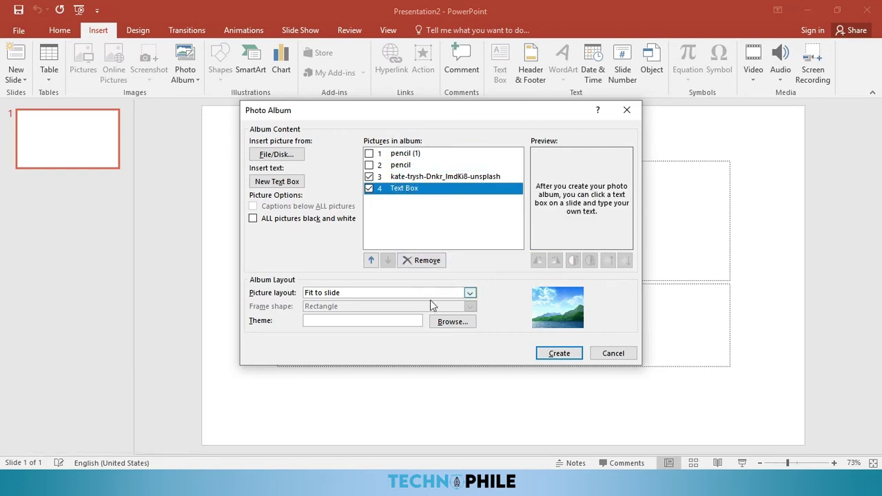
left_click(422, 300)
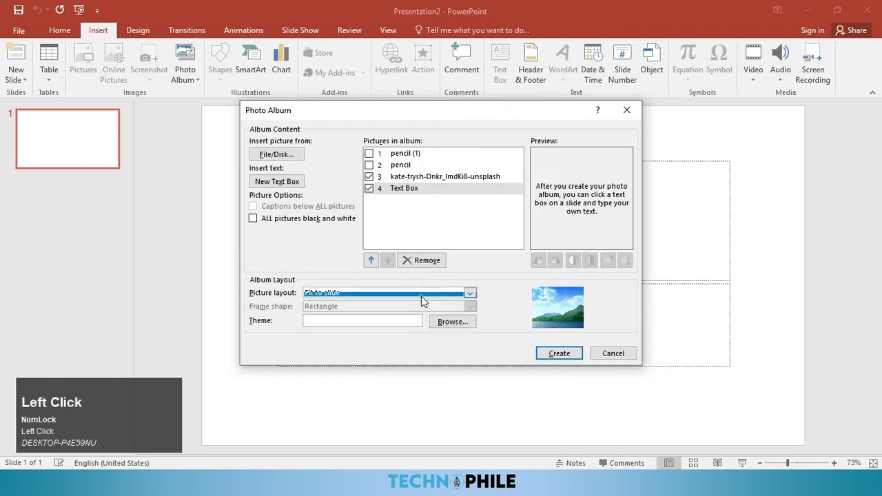
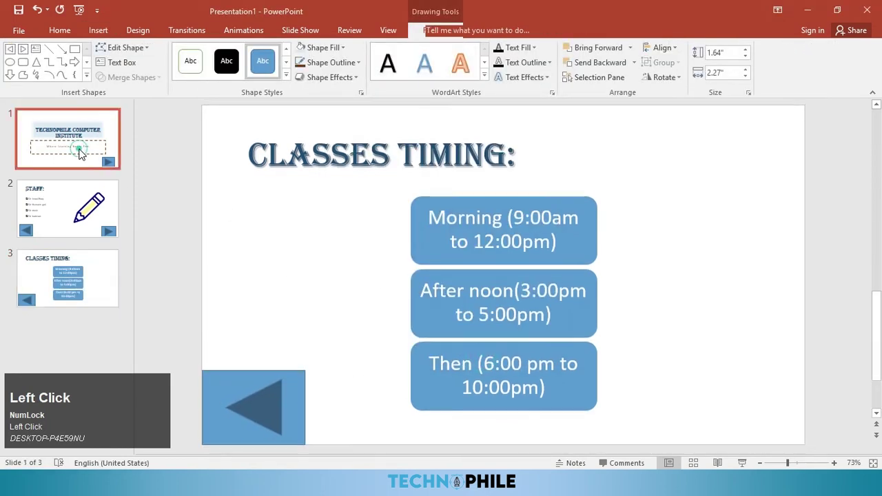
Step: Start the slide show from the title slide with F5
key("F5")
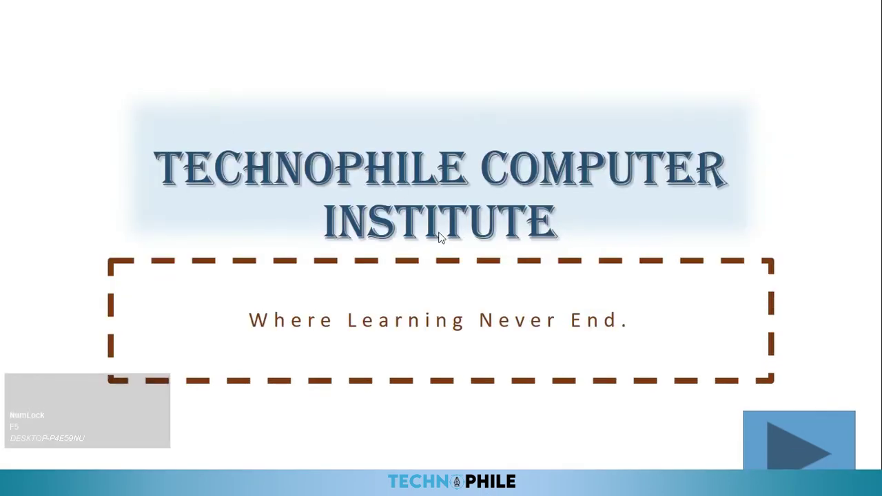
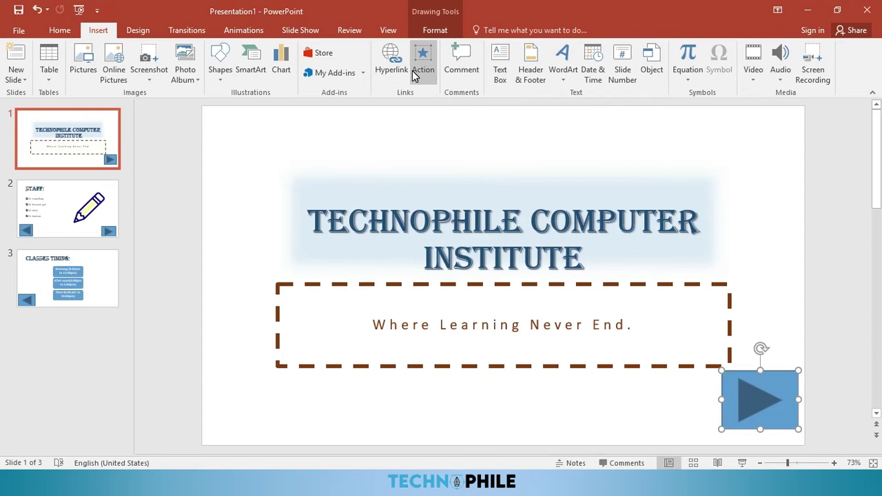
left_click(403, 72)
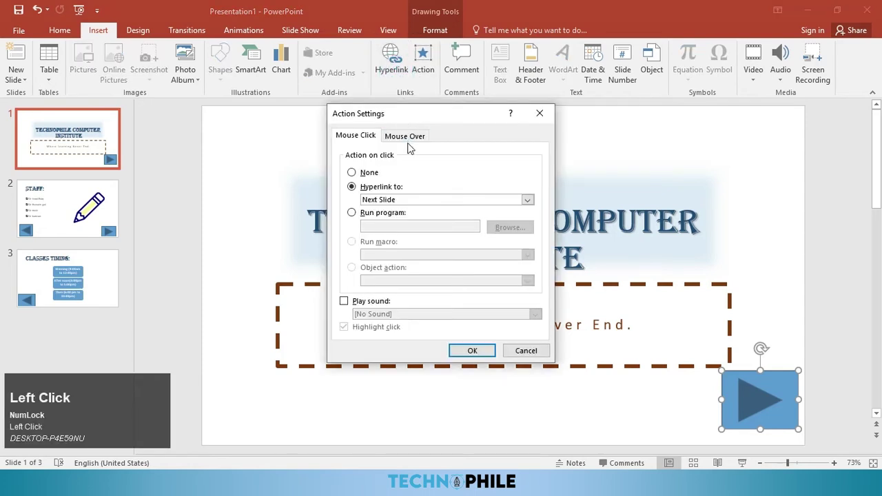
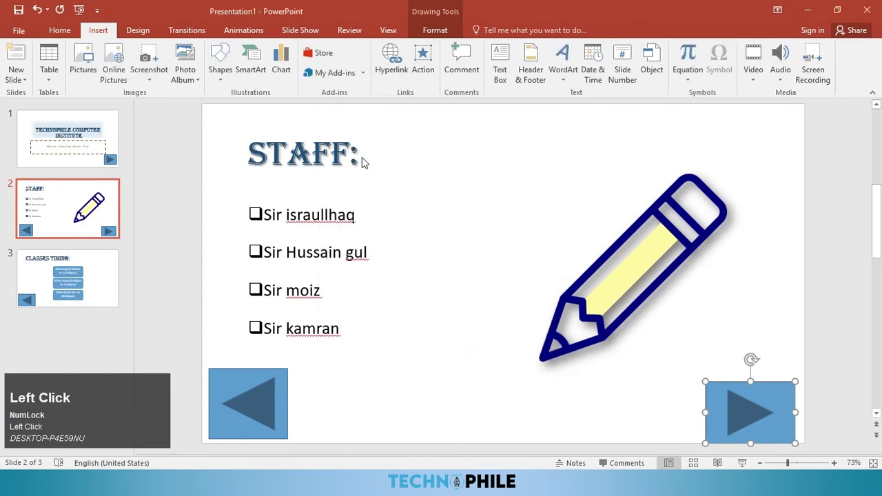
left_click(403, 78)
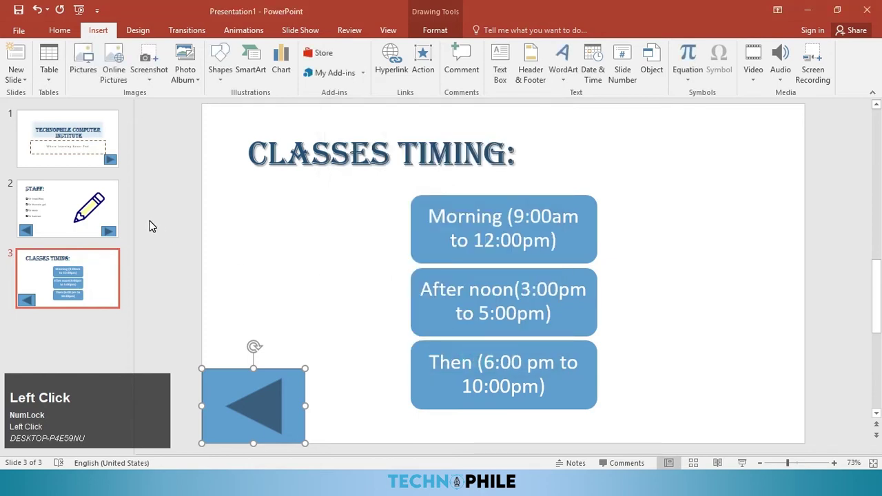
key("F5")
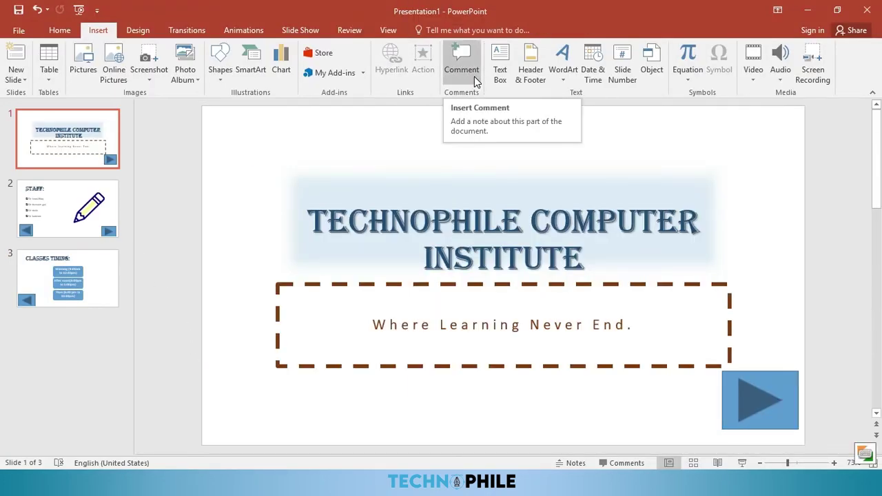
Step: Add a title-slide comment reading "your child's future is our priority"
left_click(470, 85)
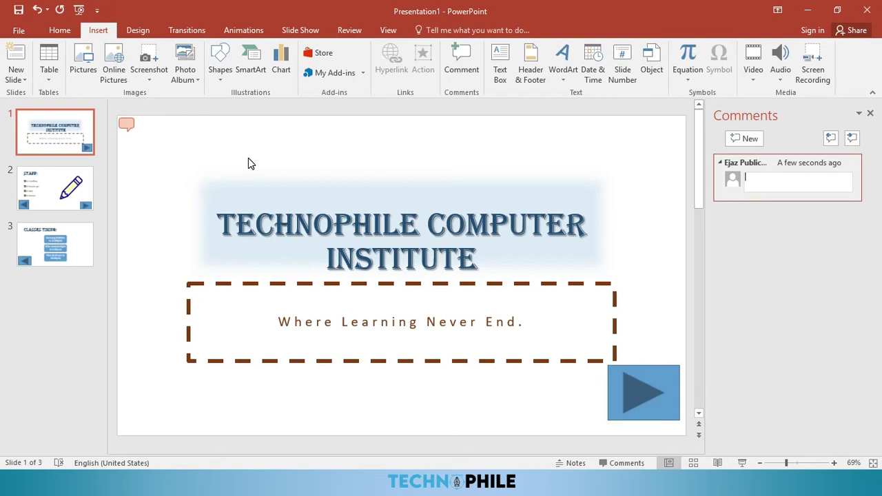
type("chi")
key("space")
type("d's")
key("space")
type("fu")
key("space")
type("ou")
key("space")
type("RIRY")
key("t")
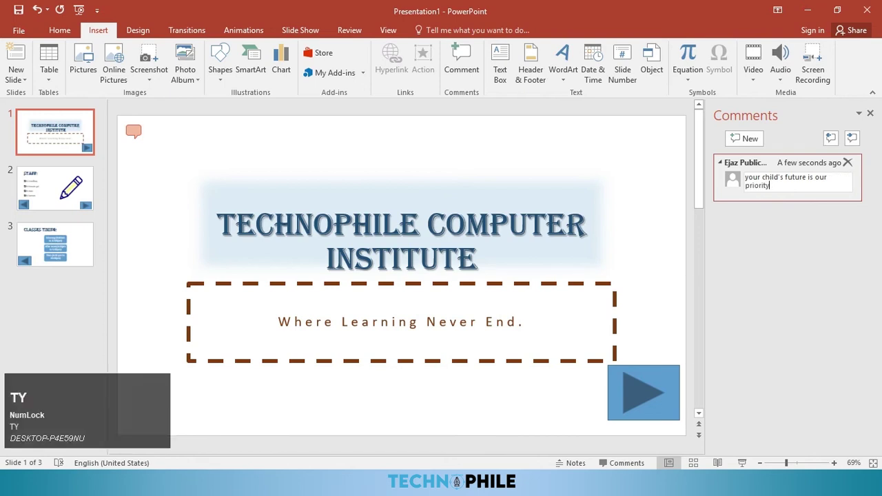
type("ty")
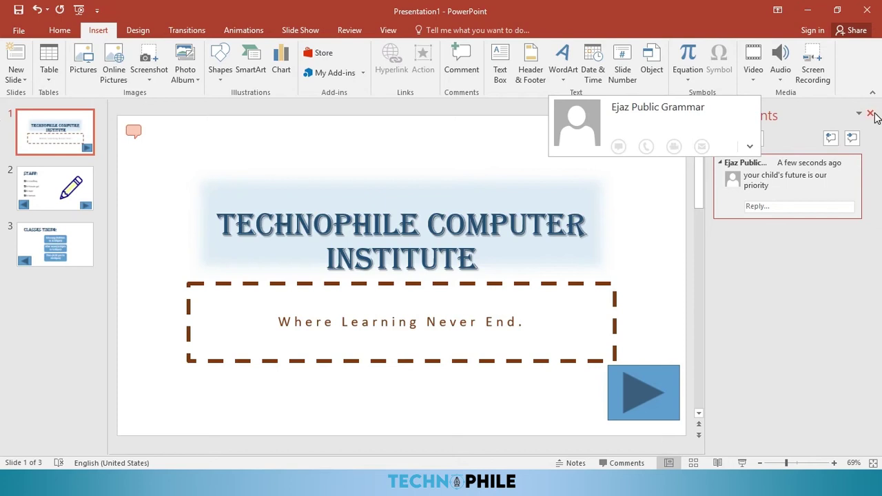
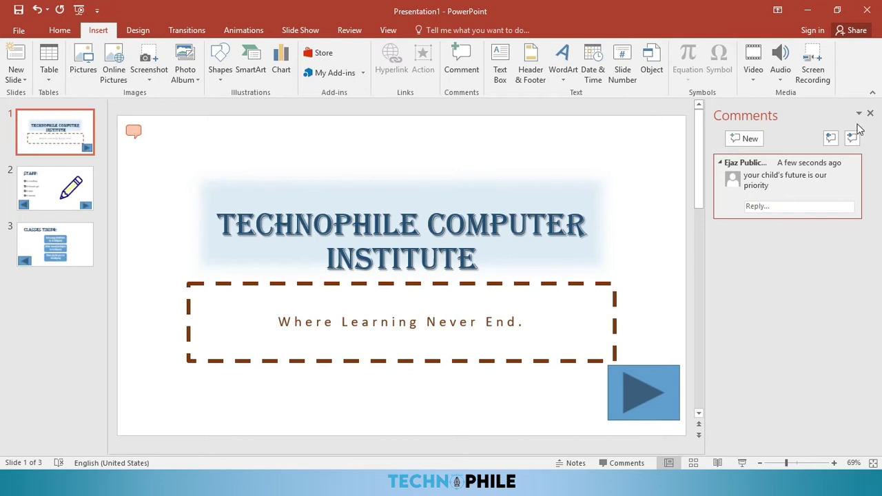
Step: Hide the Comments pane and select the title box on the slide
left_click(874, 117)
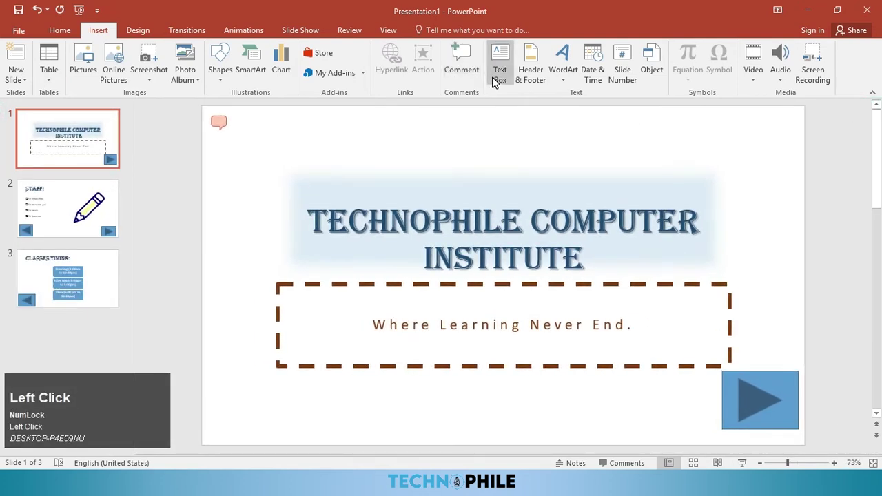
left_click(486, 195)
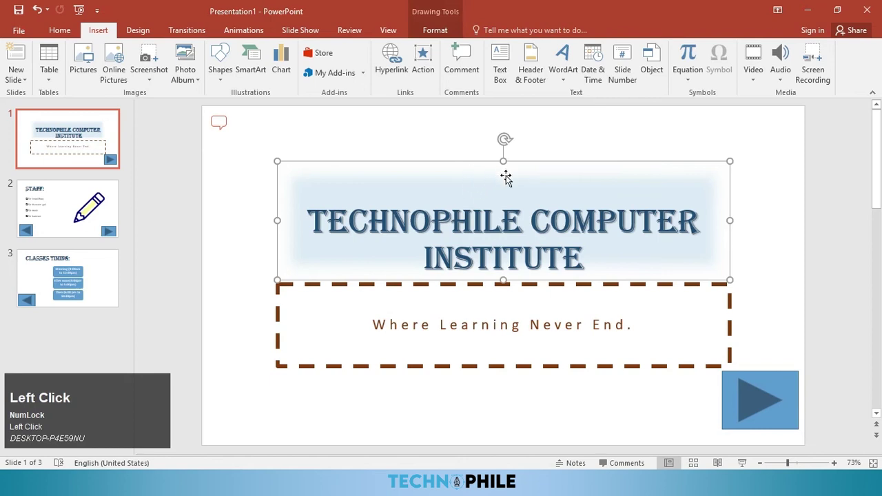
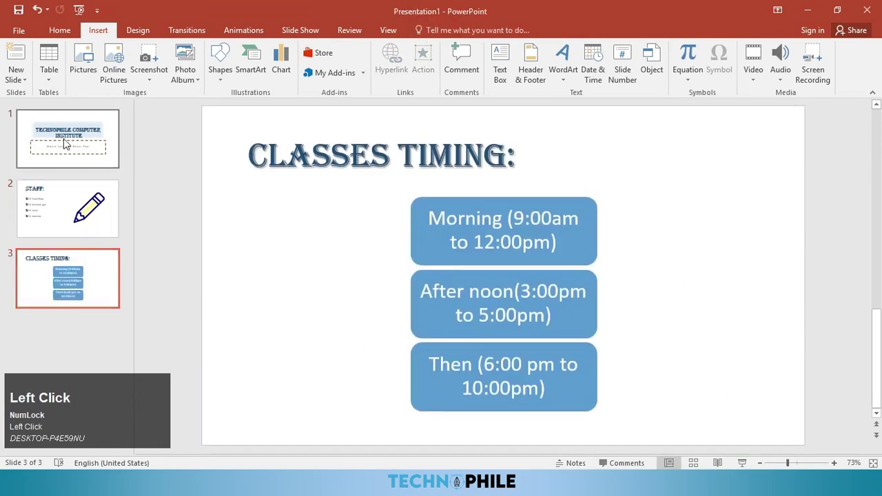
Step: Apply a fixed date, slide number and footer "technophile" to all slides
left_click(528, 71)
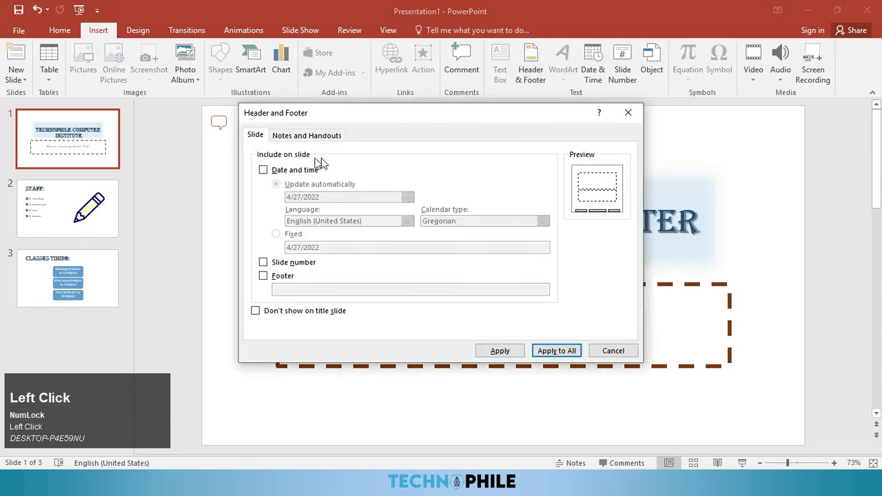
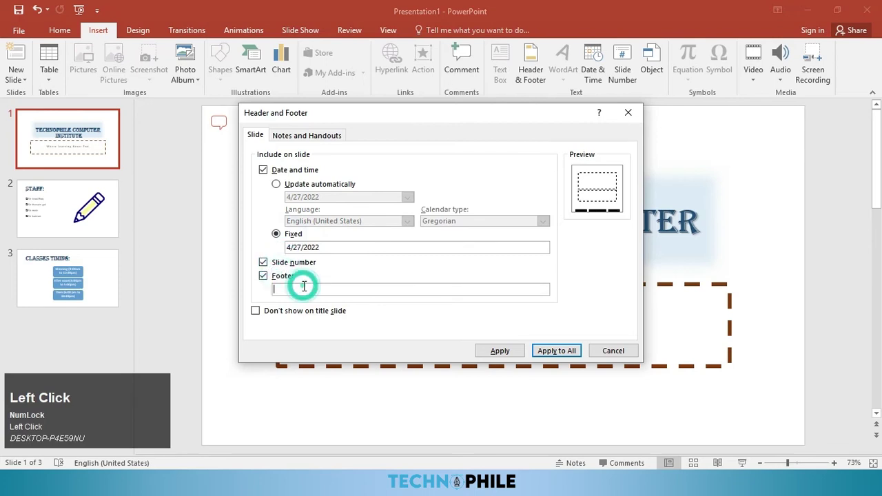
type("t")
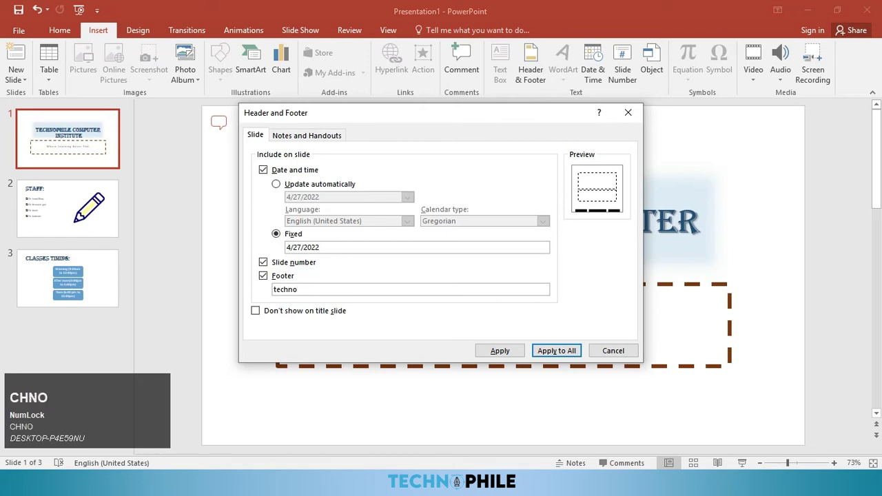
type("HILE")
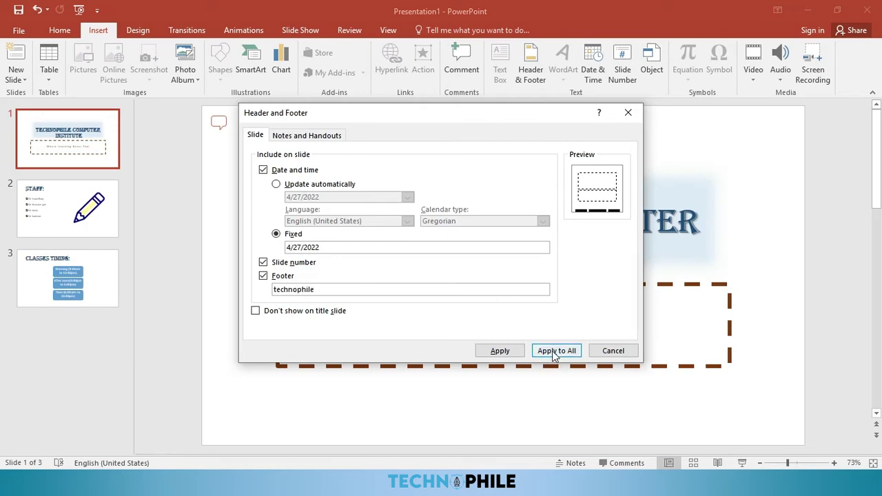
left_click(559, 351)
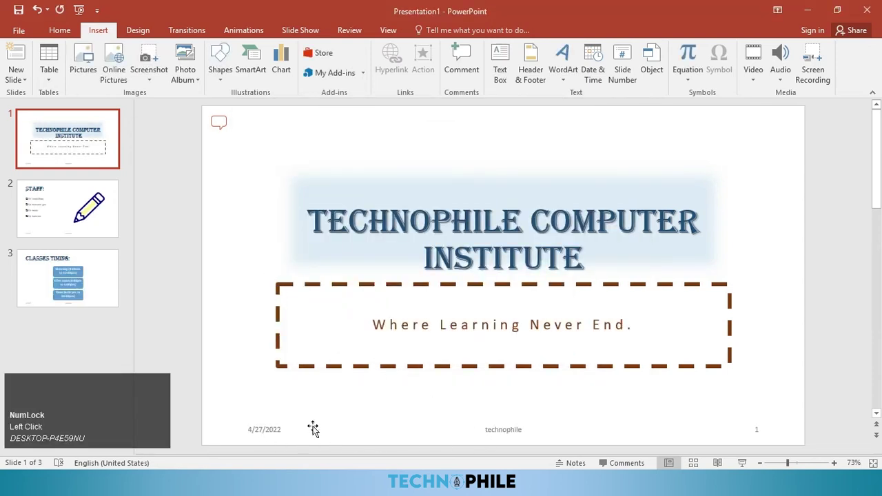
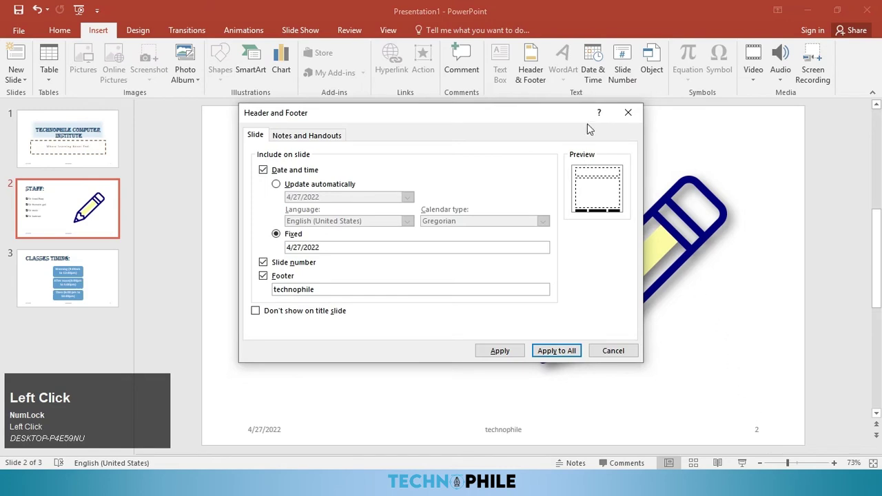
Step: Attempt to embed an existing Word document, dismiss its password prompt and acknowledge the error
left_click(630, 118)
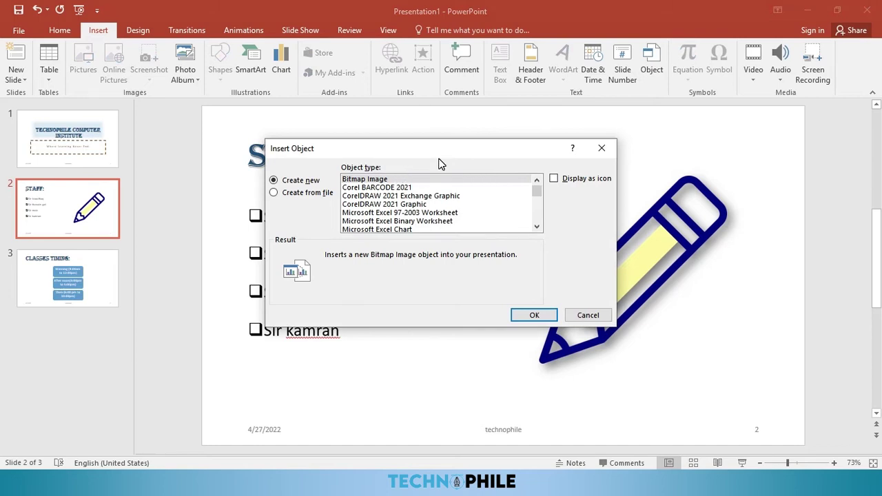
left_click(393, 229)
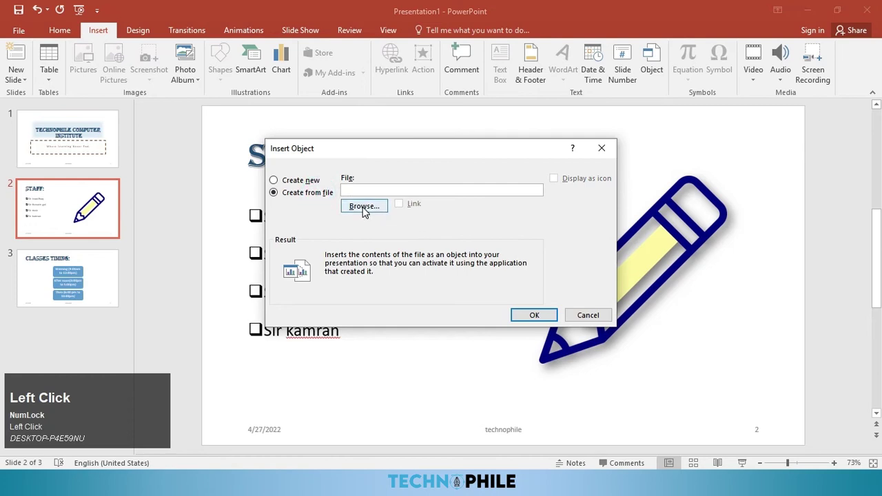
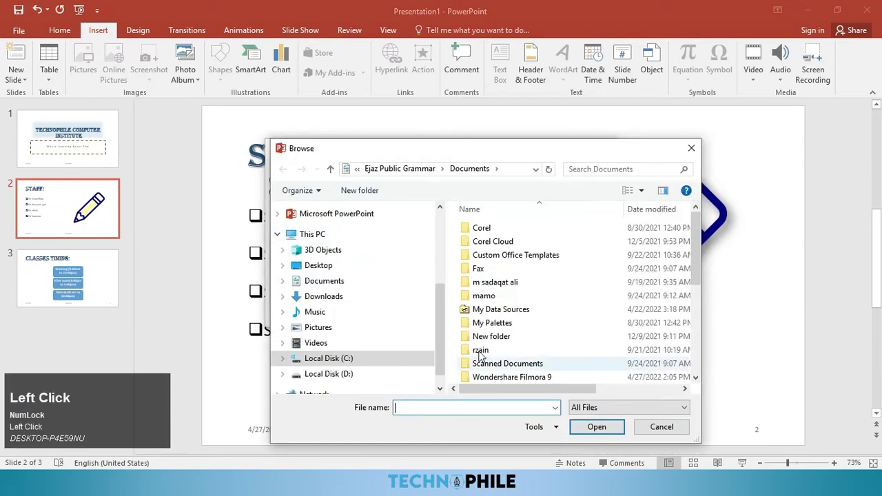
scroll("down", 3)
left_click(496, 293)
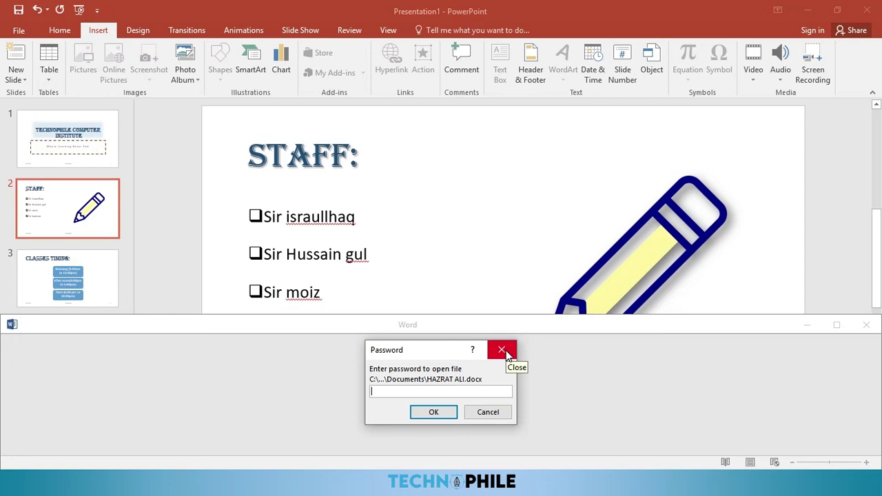
double_click(507, 356)
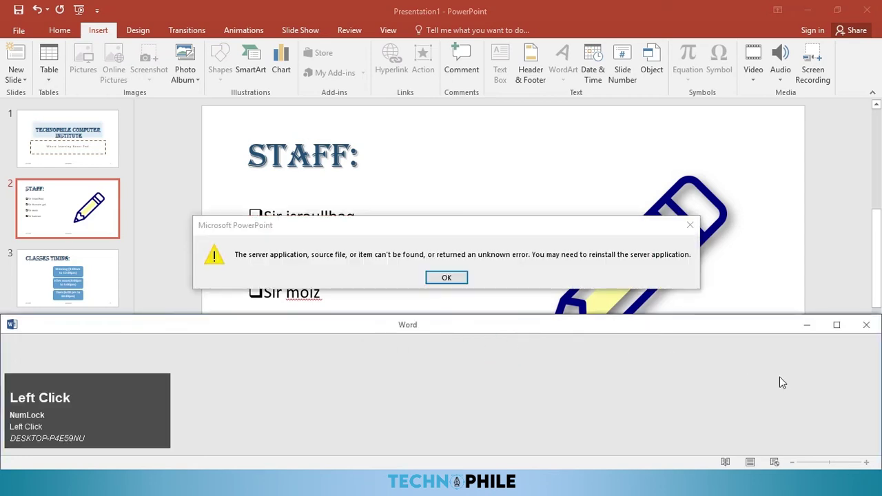
left_click(442, 278)
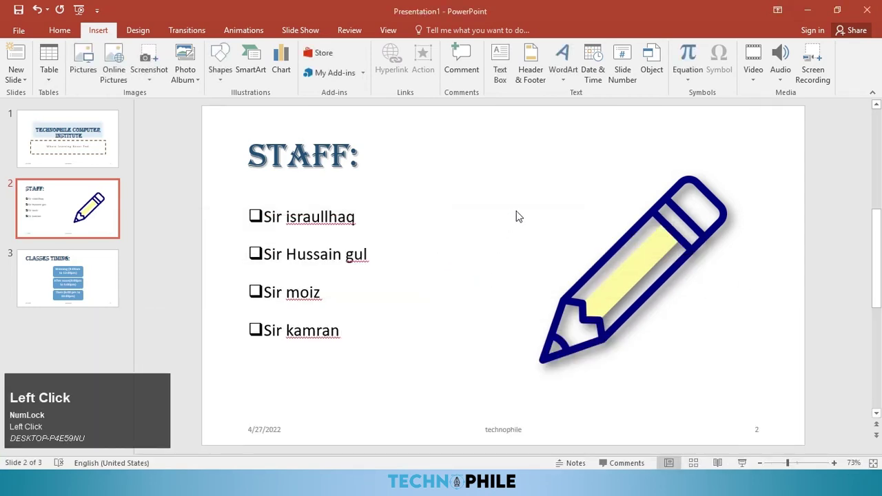
Step: Browse the ready-made equation gallery without inserting, then return to the title slide
left_click(691, 86)
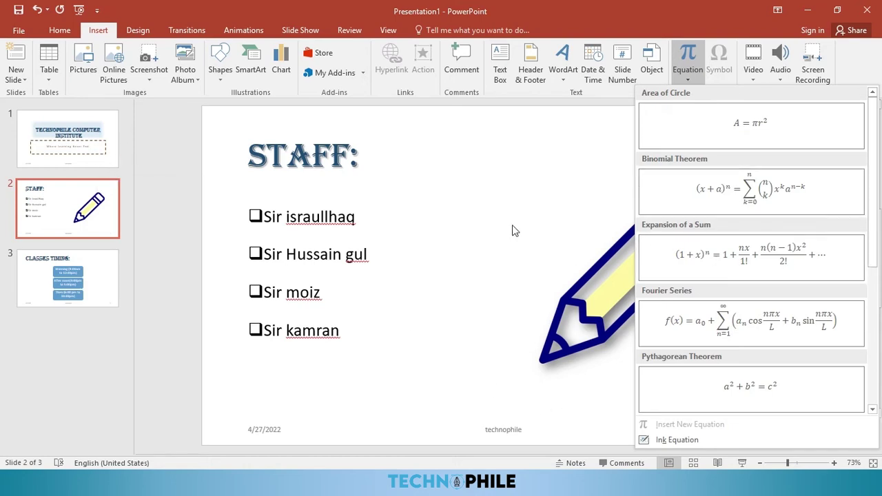
left_click(466, 213)
key("F8")
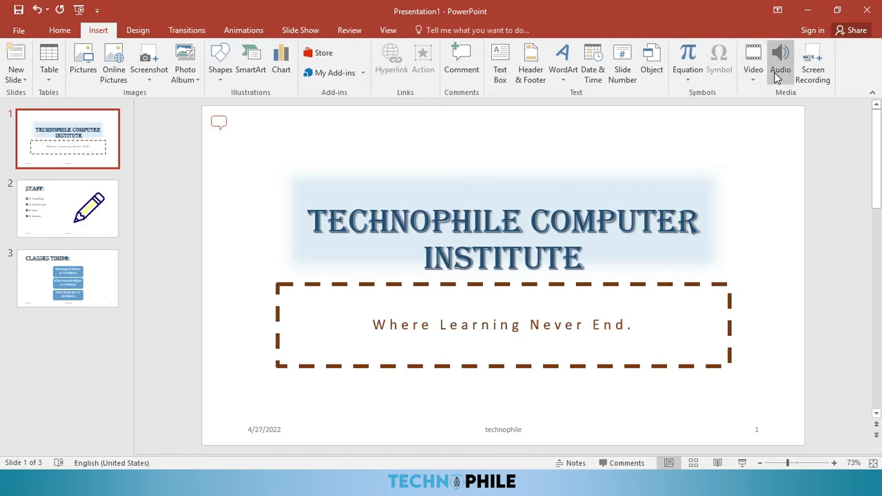
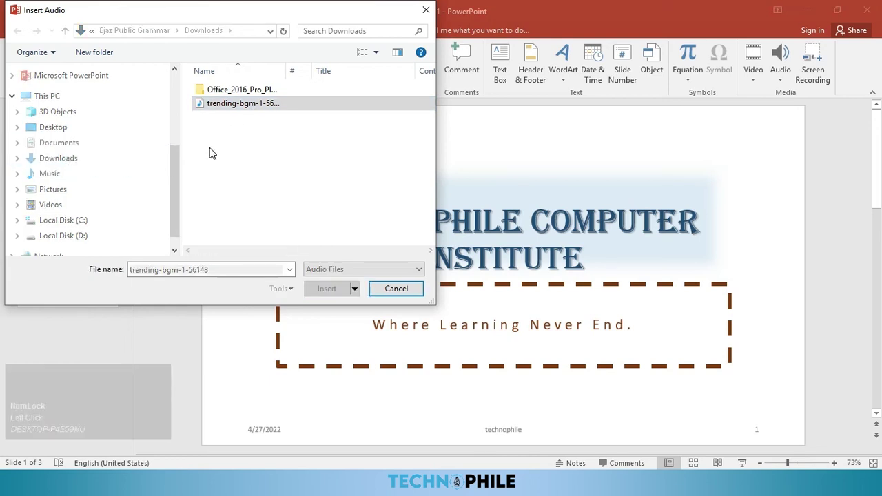
Step: Insert the trending-bgm-1-56148 music file from Downloads onto the title slide
left_click(228, 109)
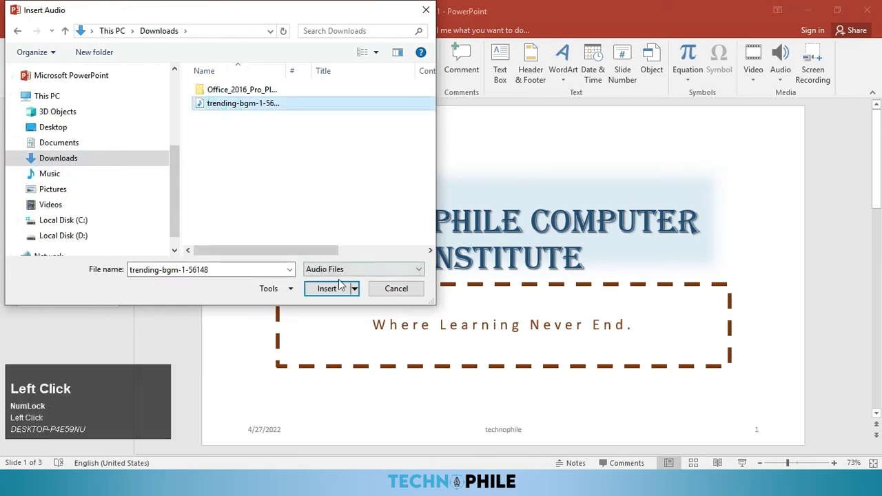
left_click(330, 292)
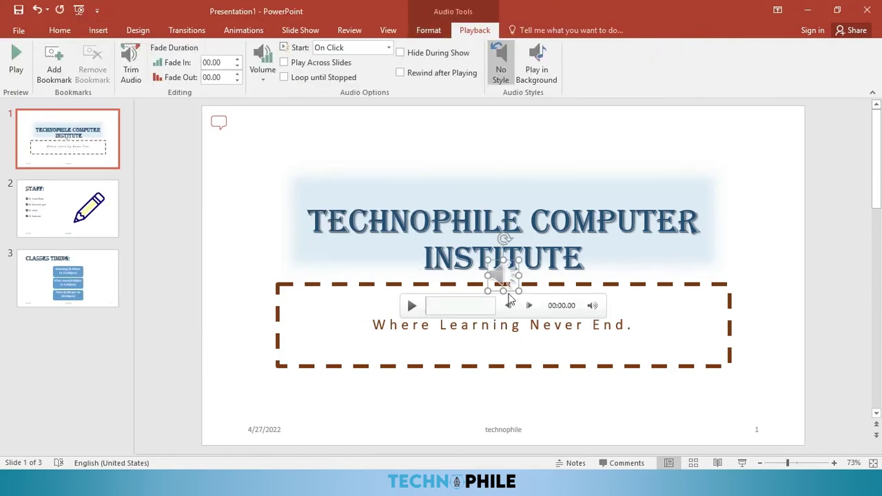
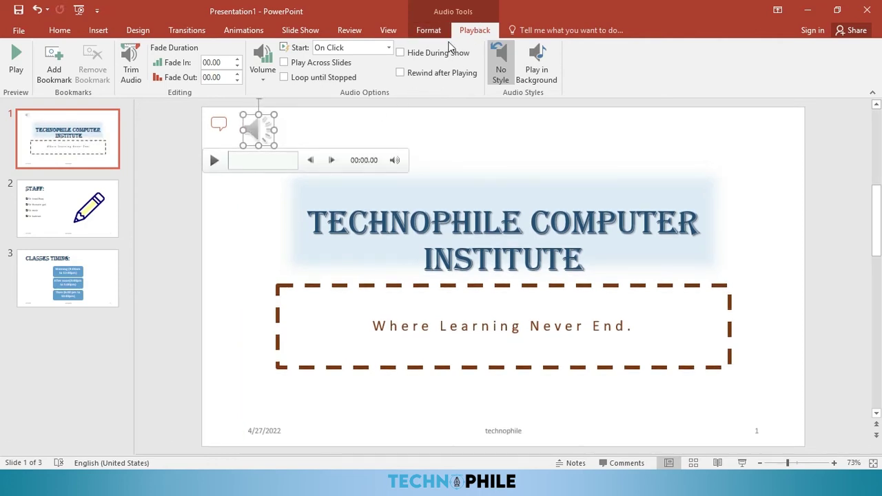
Step: Move the audio icon to the top-left and set the music to Play in Background automatically
left_click(445, 40)
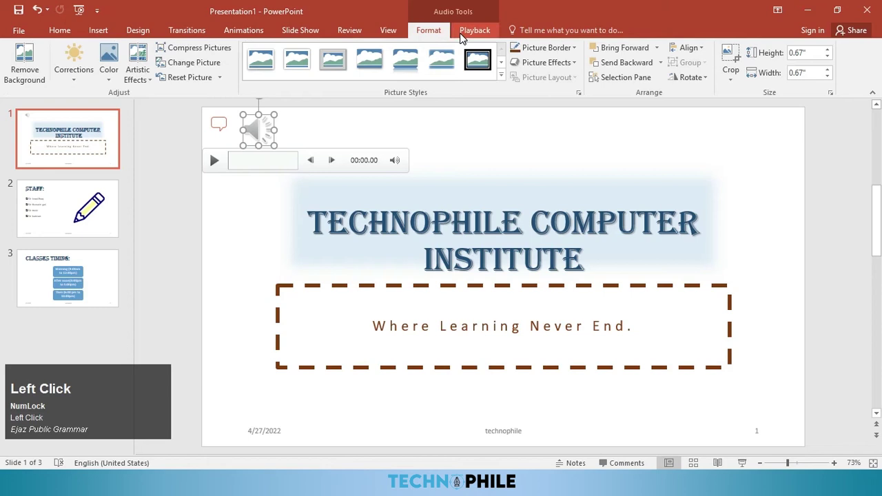
left_click(462, 36)
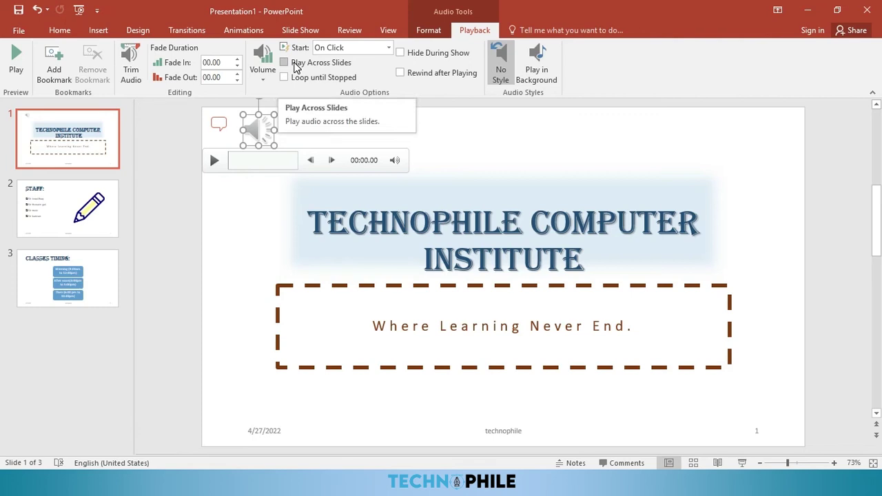
left_click_drag(299, 66, 404, 56)
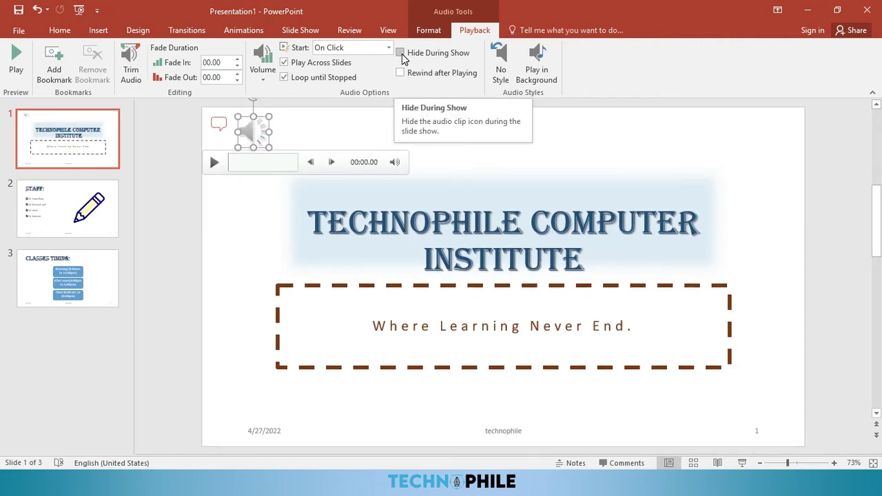
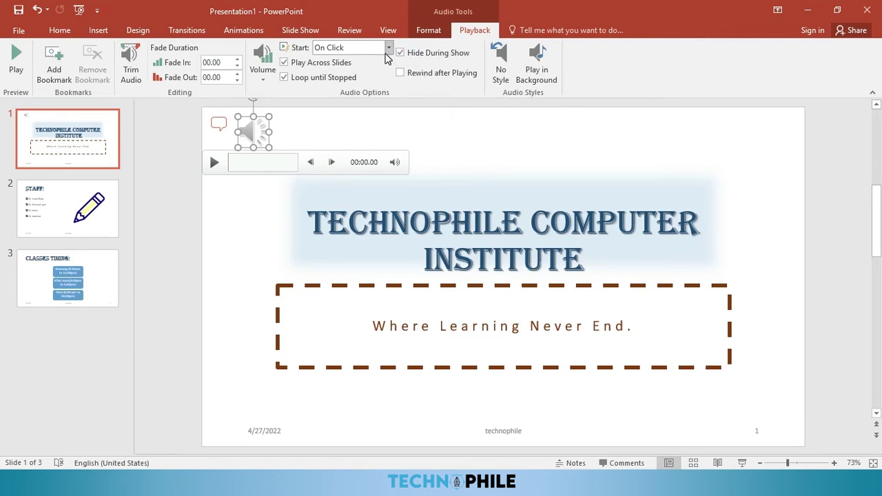
left_click(390, 57)
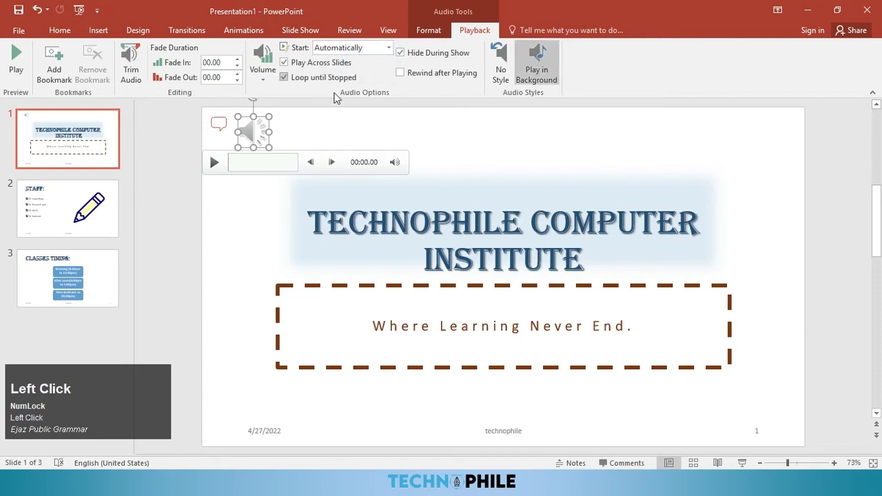
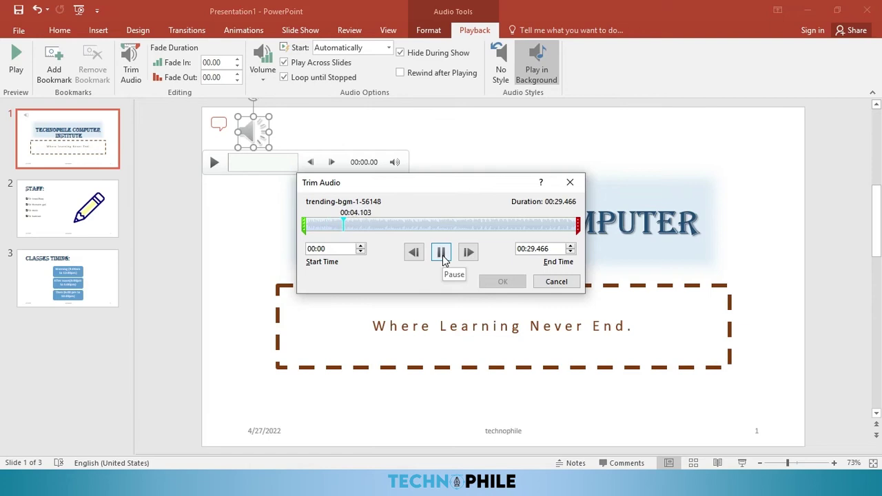
Step: Pause the music preview and lengthen the clip's fade-out to 3 seconds
left_click(444, 259)
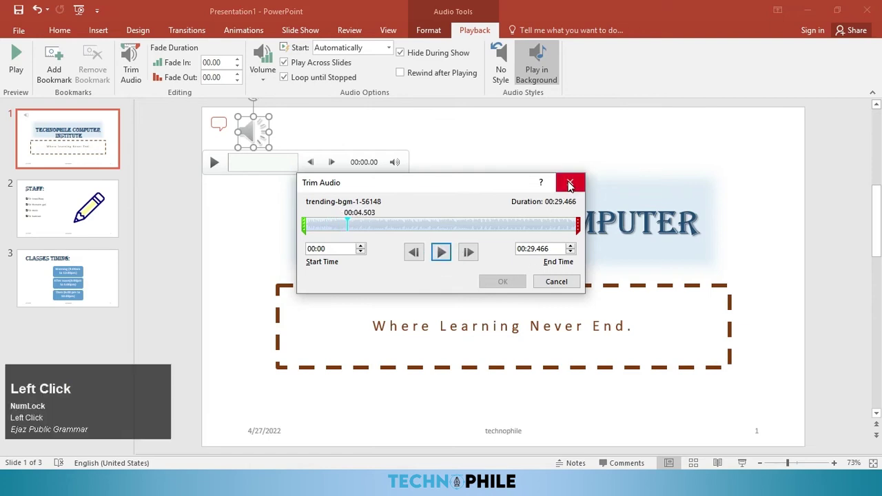
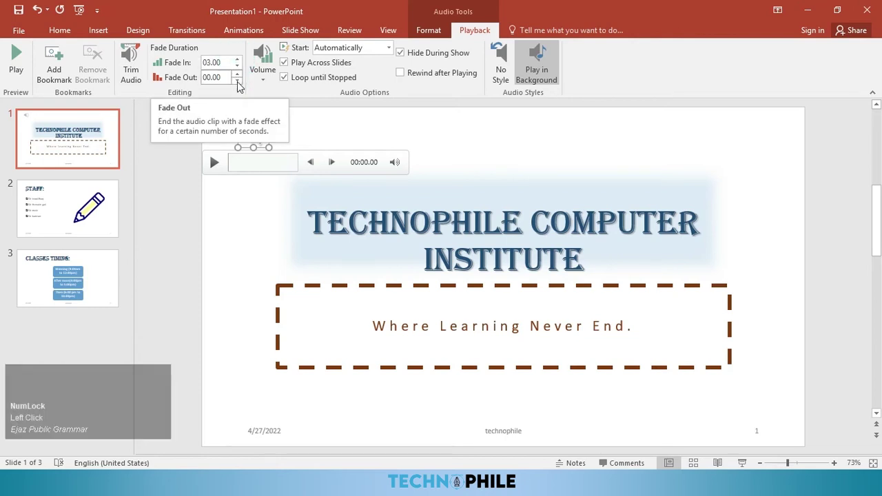
left_click(241, 77)
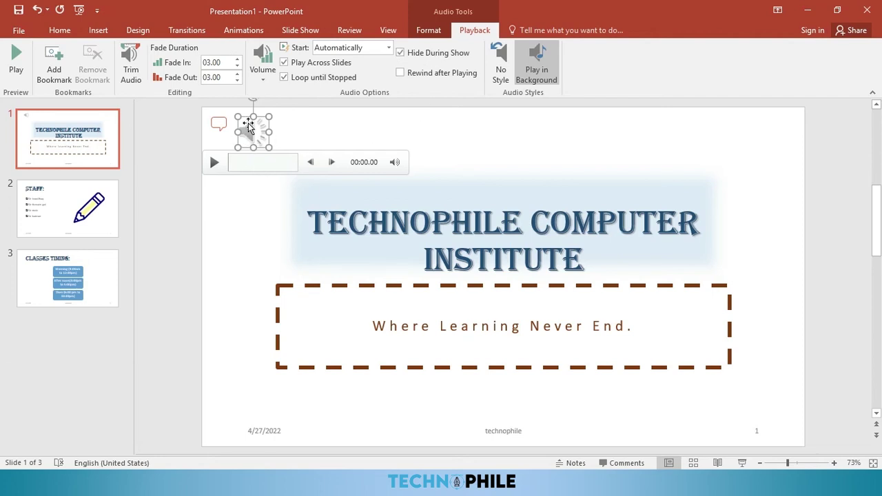
Step: Run the slide show with F5 through the title, Staff and Classes Timing slides to the end
key("F5")
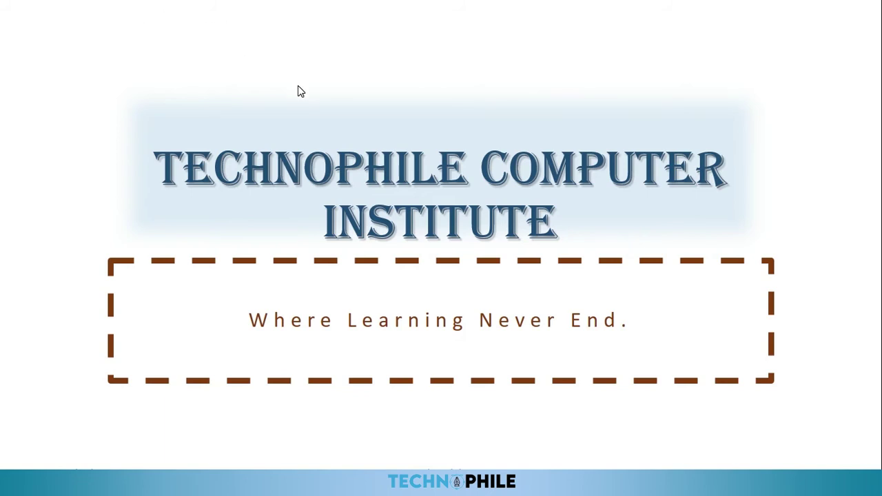
key("Right")
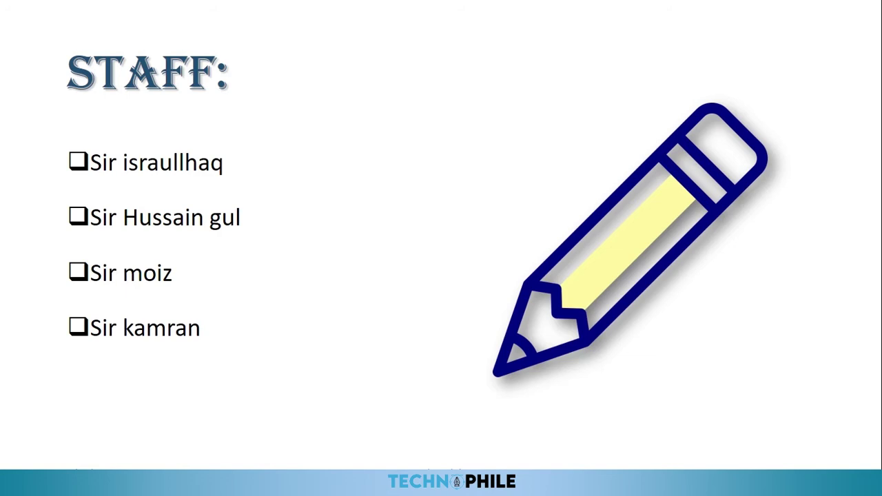
key("Right")
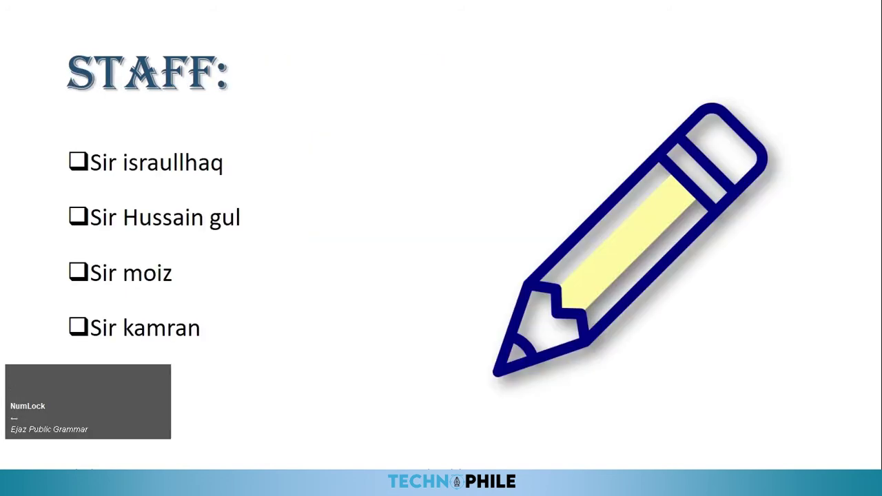
key("Left")
key("Right")
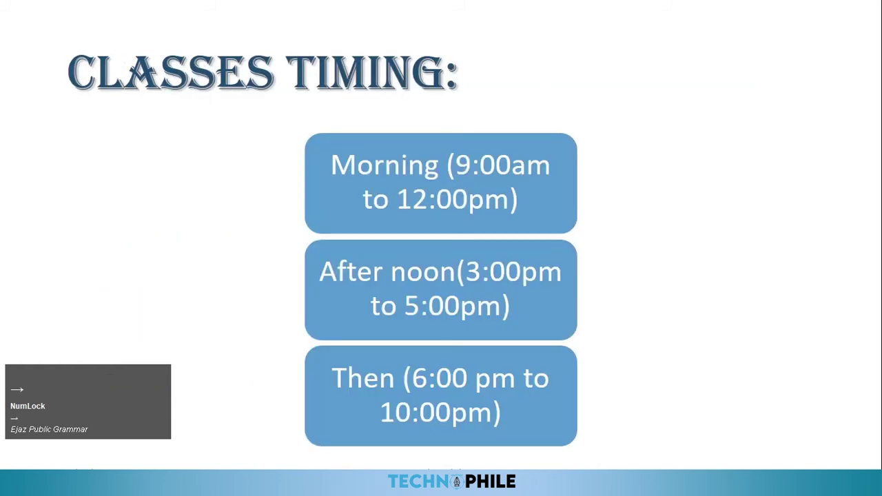
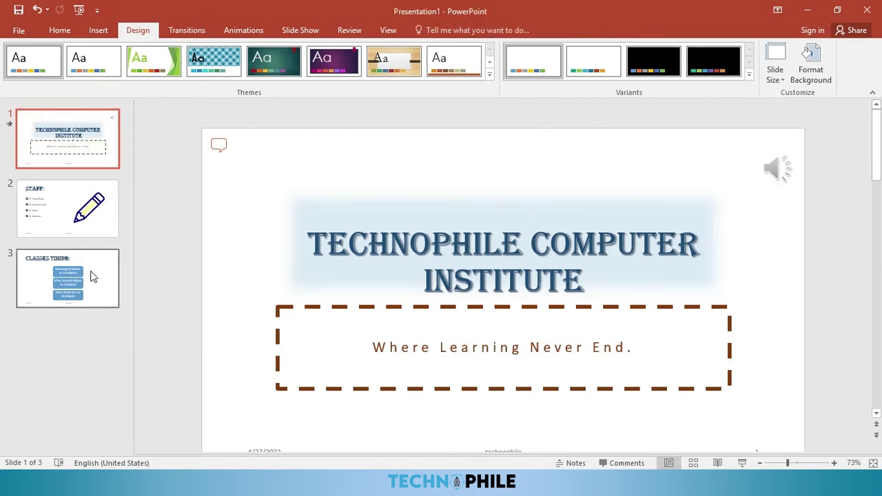
Step: Apply the wood-grain theme, switch its colours to Blue II, and bring up the Slide Size choices
left_click(167, 78)
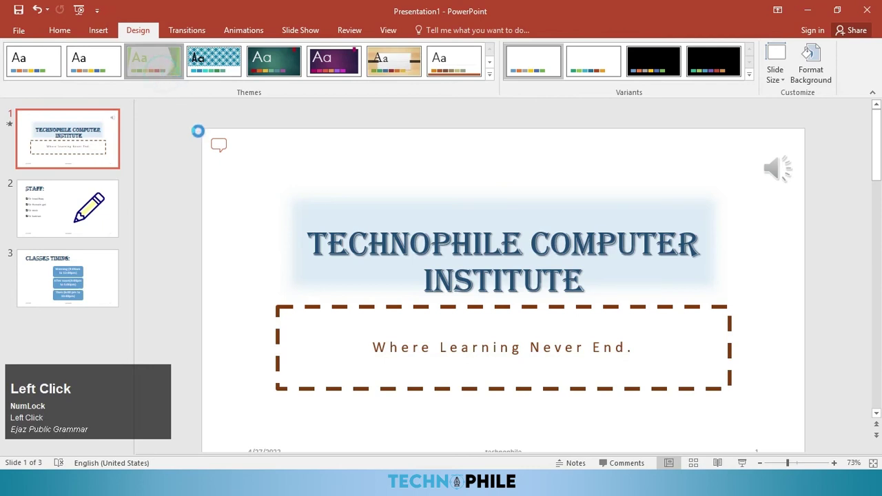
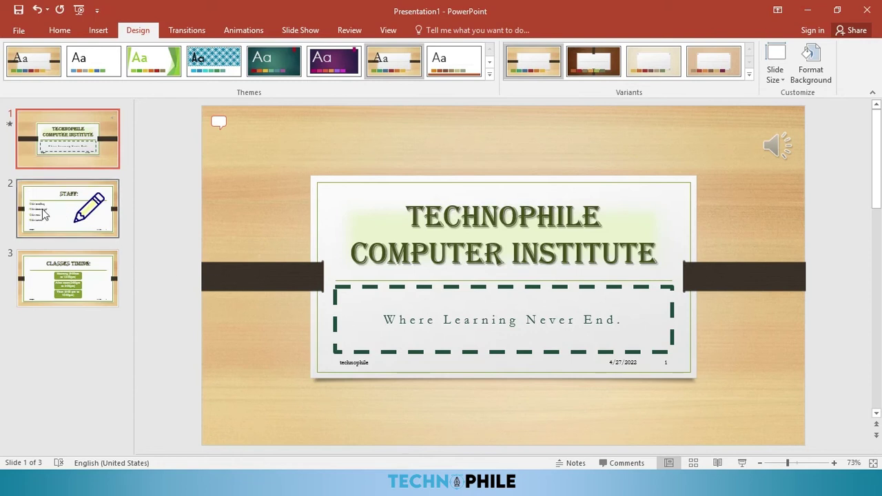
left_click(41, 224)
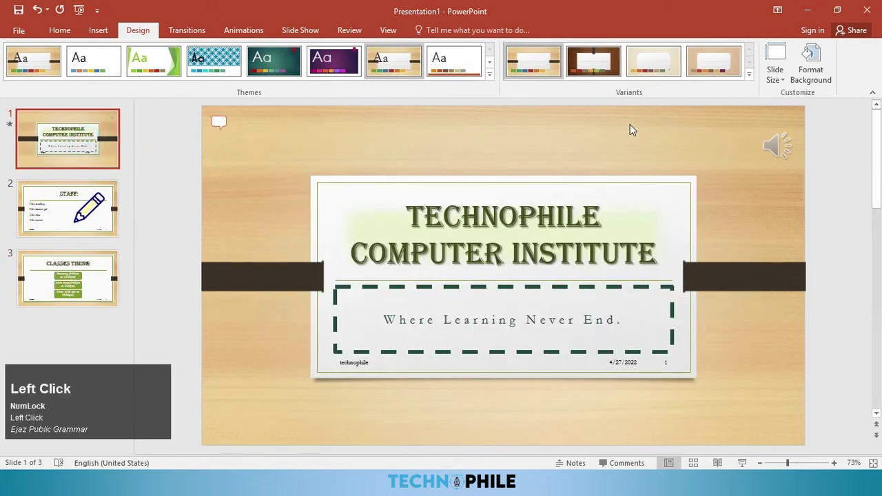
left_click(755, 80)
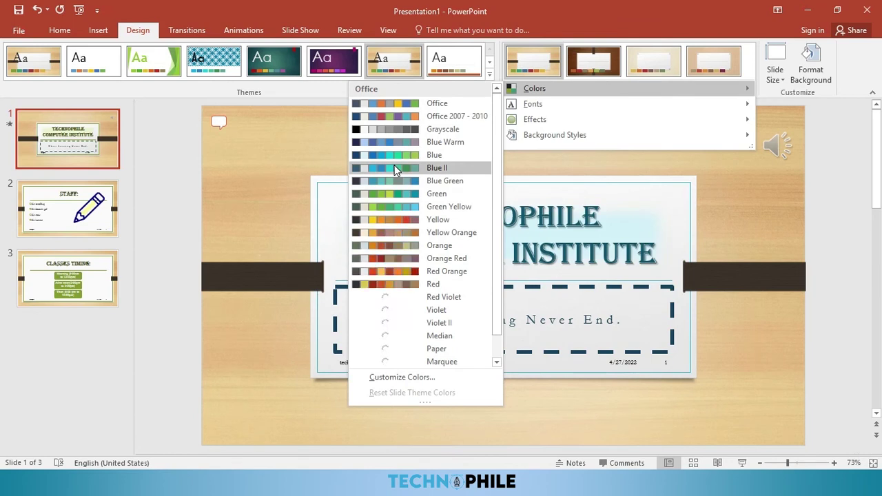
left_click(399, 169)
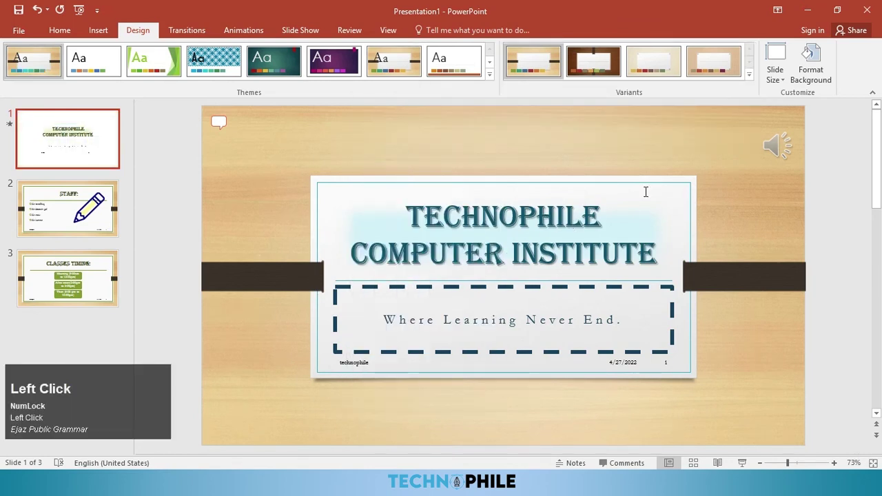
left_click(780, 83)
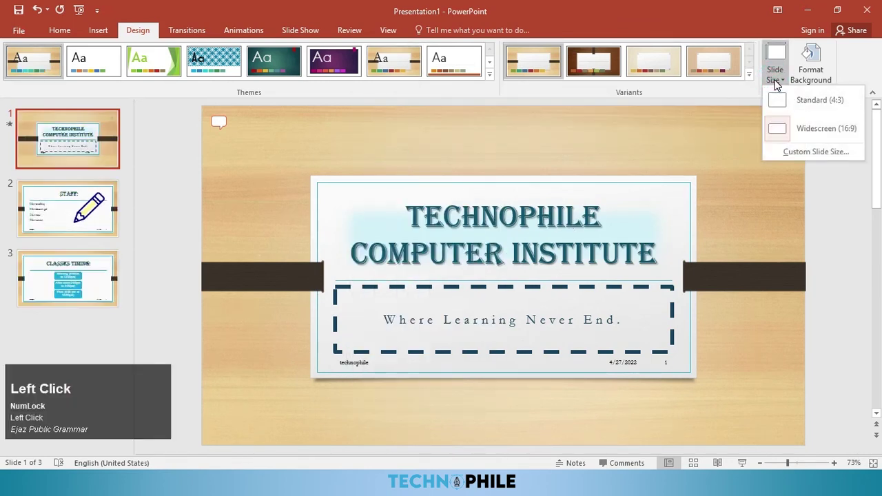
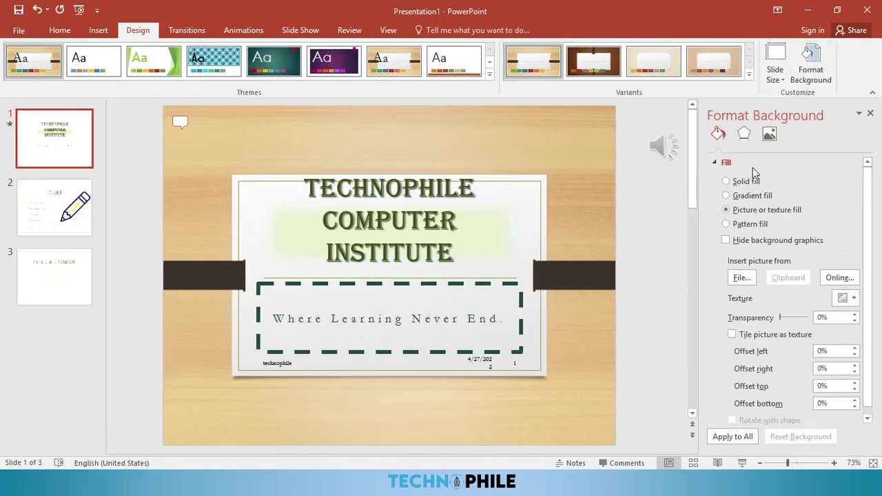
Step: Try a tiled texture background, then switch the title slide to a dotted pattern fill
left_click(745, 186)
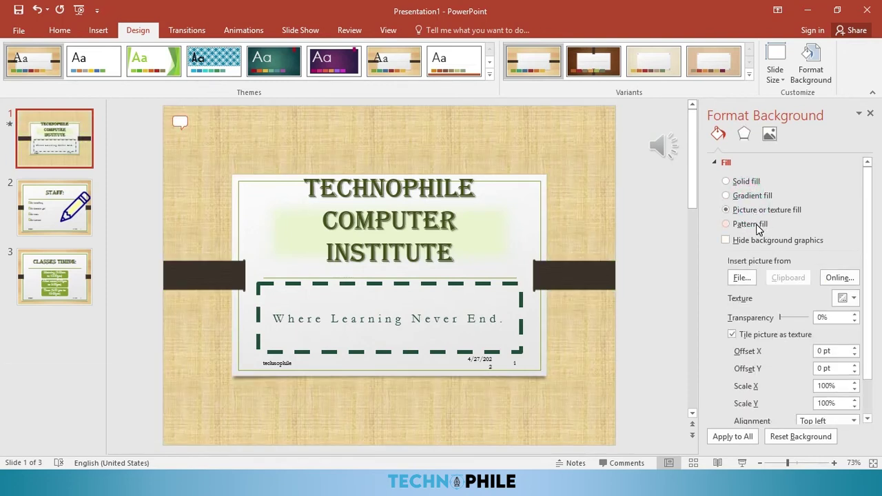
left_click(759, 226)
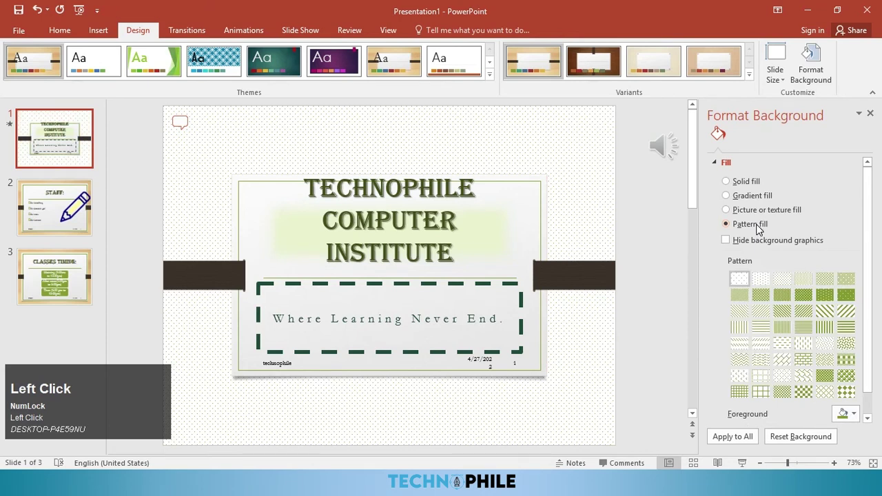
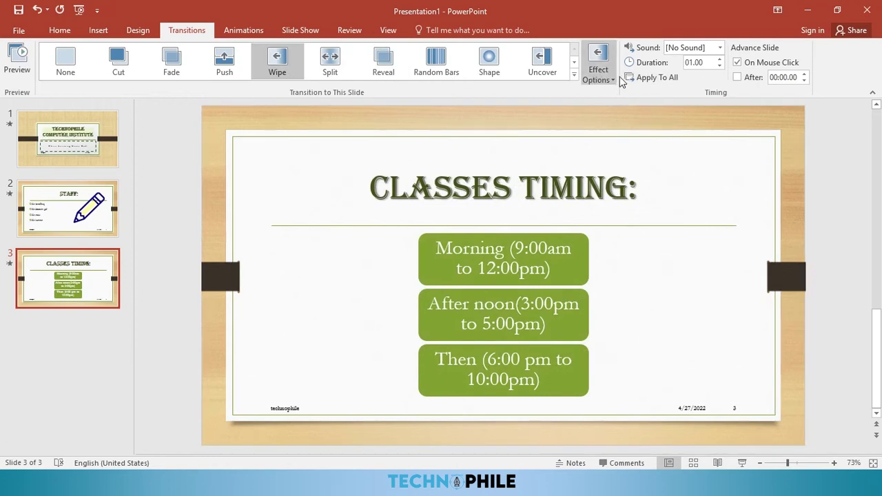
Step: Lengthen the Classes Timing transition to 01.50 and return to the title slide
left_click(722, 63)
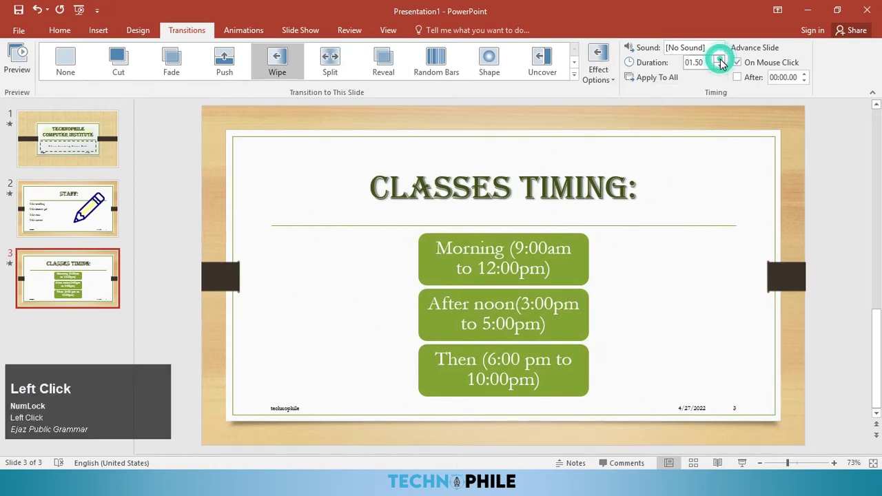
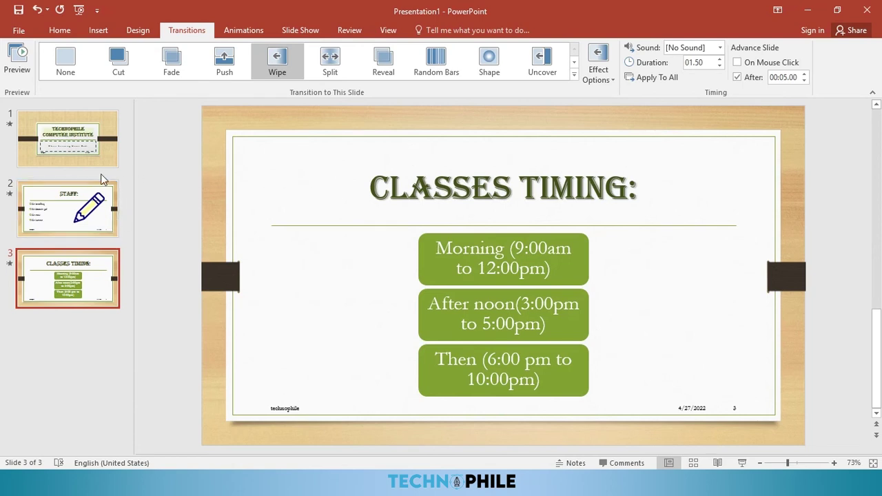
left_click(85, 163)
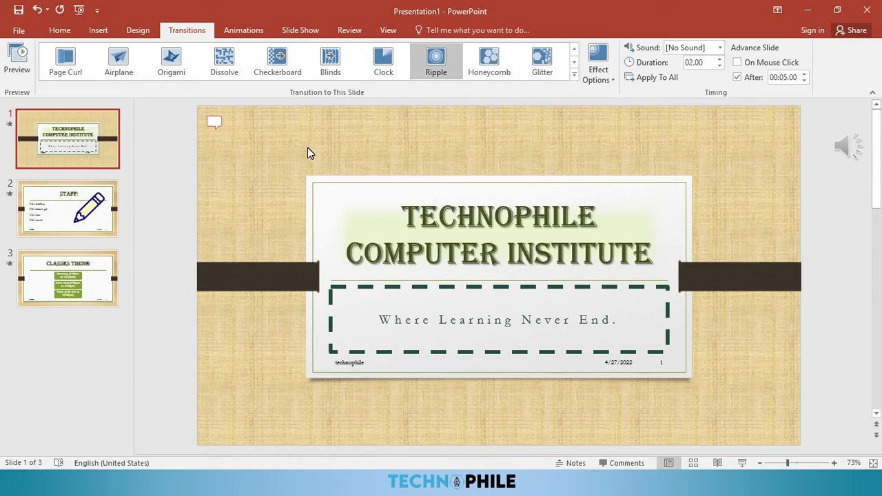
Step: Preview the transitions in the slide show, then show slide 1's Ripple, 02.00 duration and After 00:10.00 settings
key("F5")
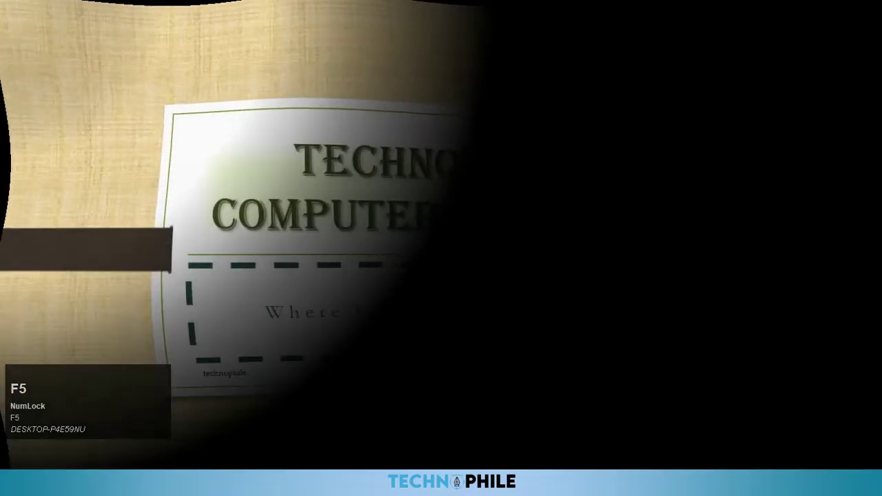
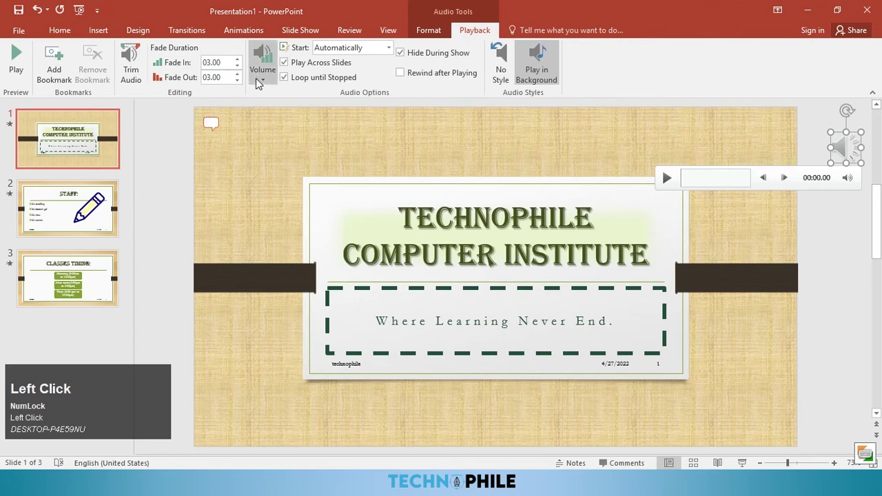
left_click(262, 78)
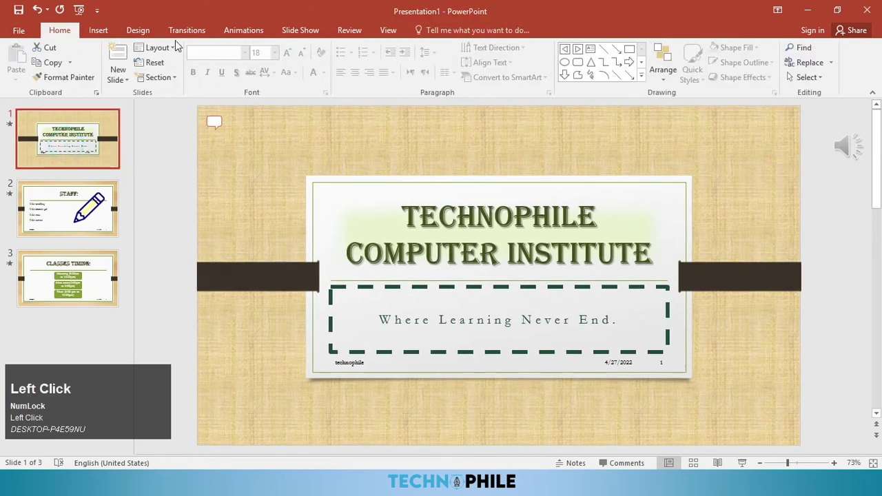
left_click(238, 33)
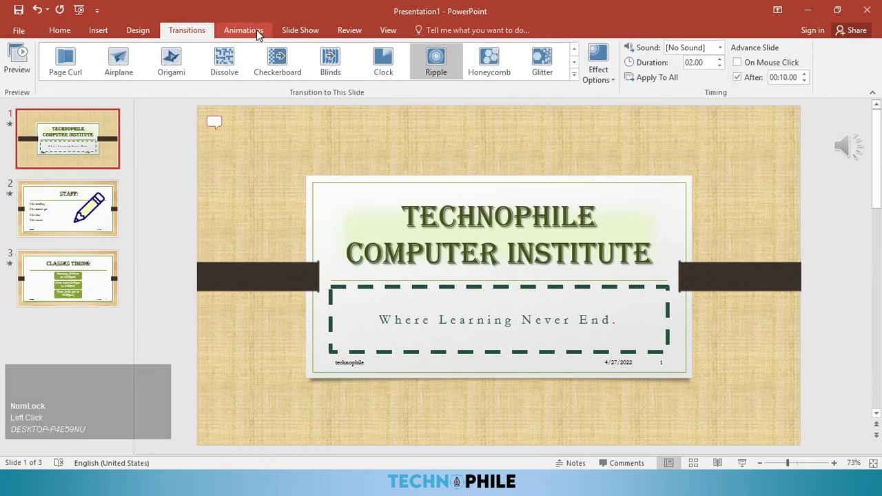
Step: Give the TECHNOPHILE COMPUTER INSTITUTE title a Fade entrance animation
double_click(258, 33)
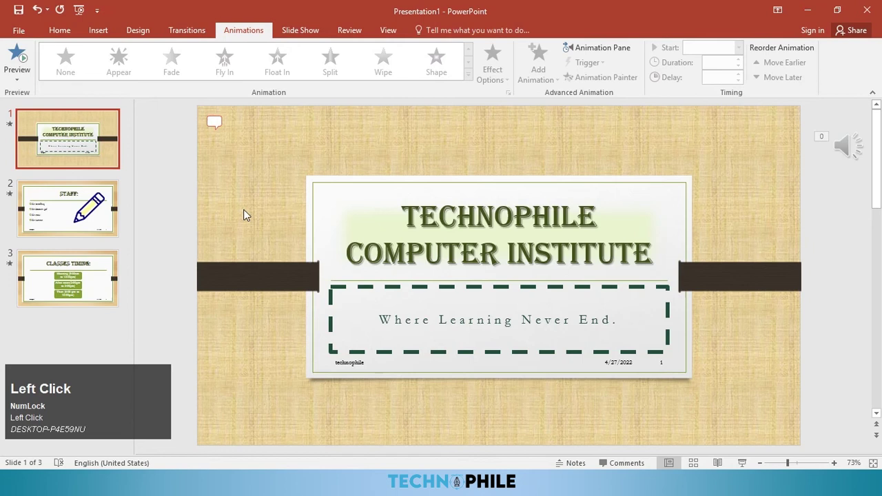
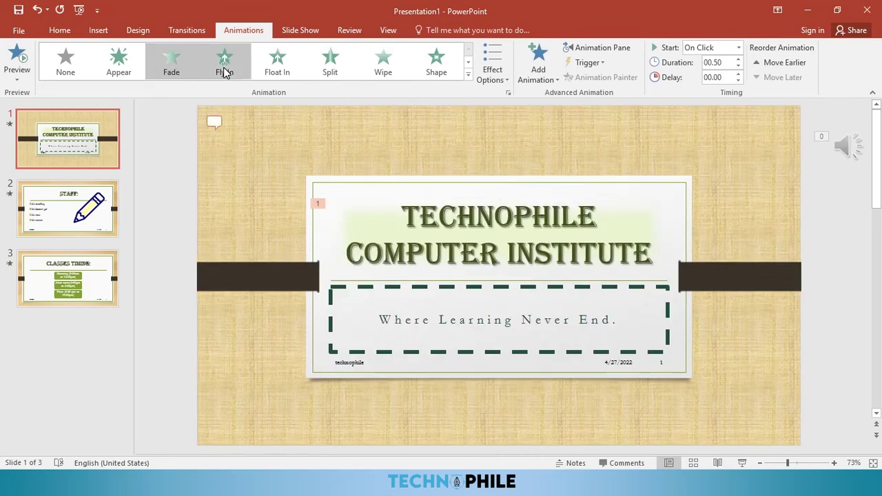
left_click(226, 69)
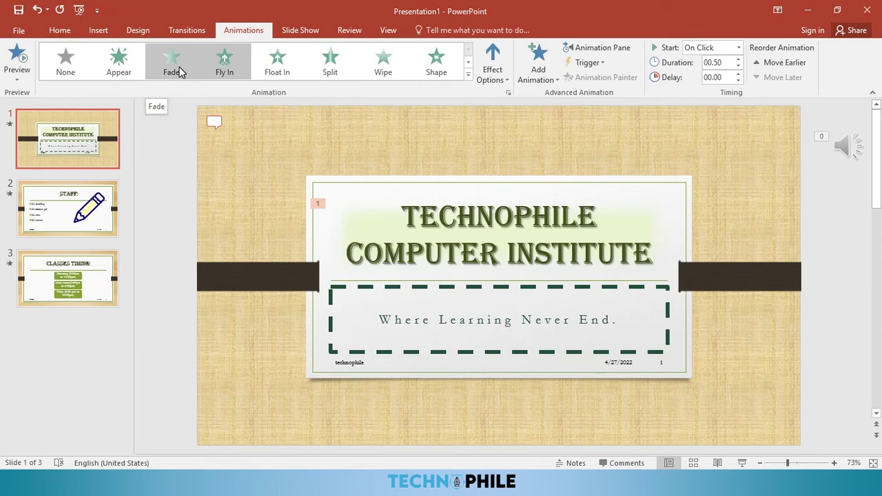
left_click(380, 82)
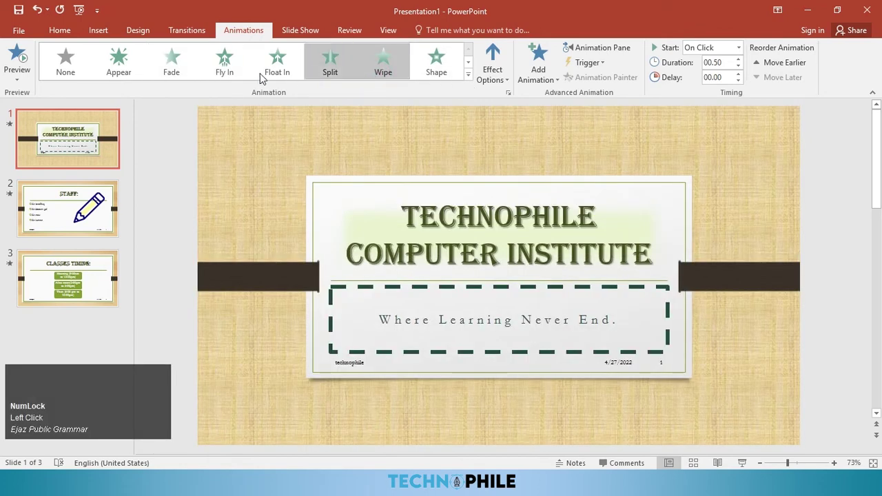
left_click(186, 75)
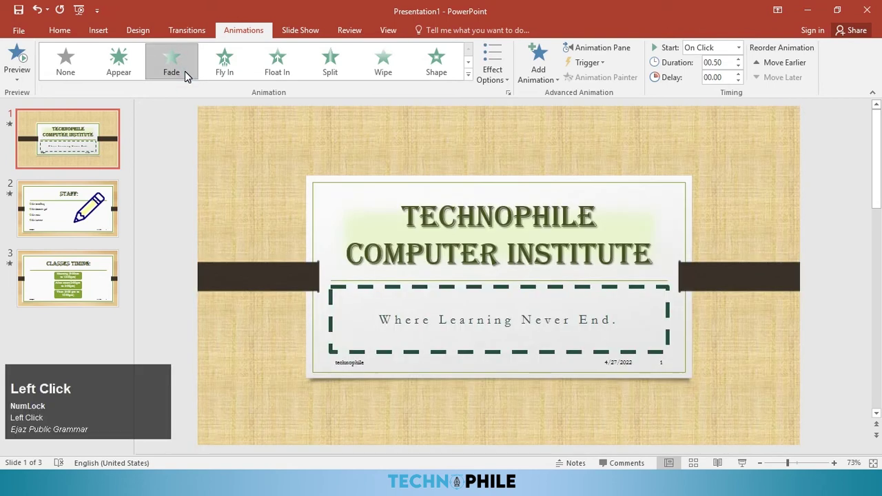
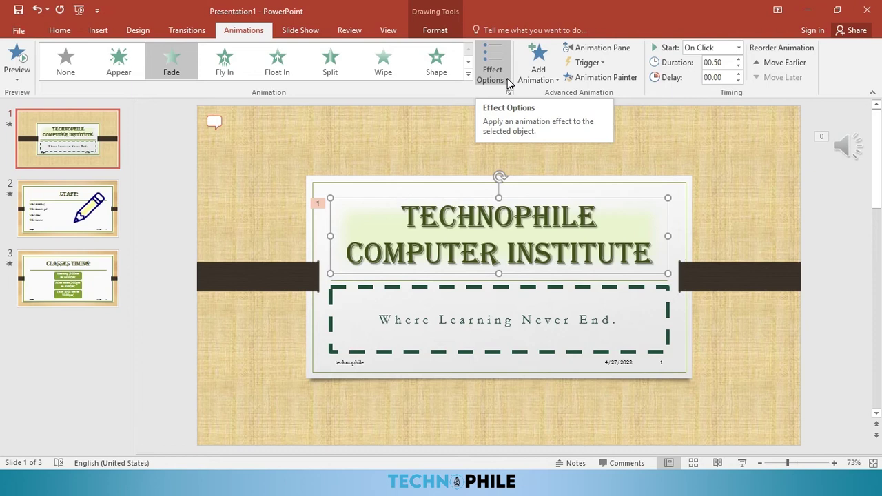
Step: Browse the title's Effect Options sequencing and the full Add Animation effect list
key("F8")
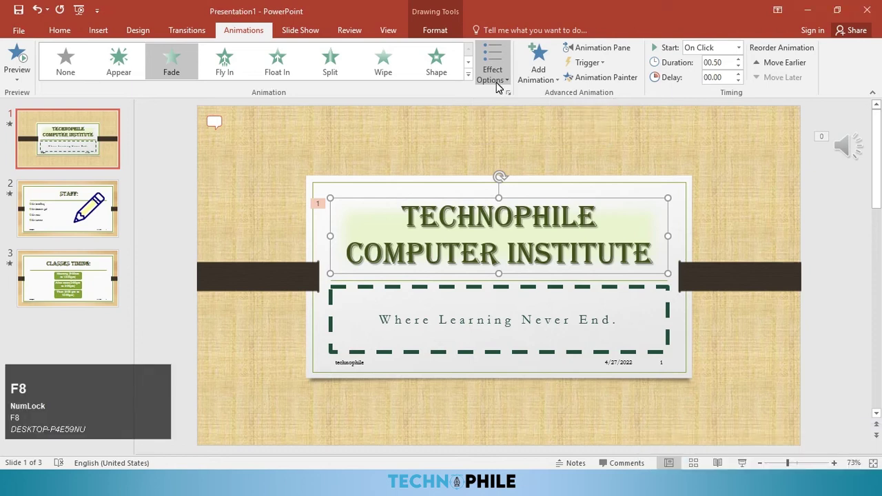
left_click(496, 76)
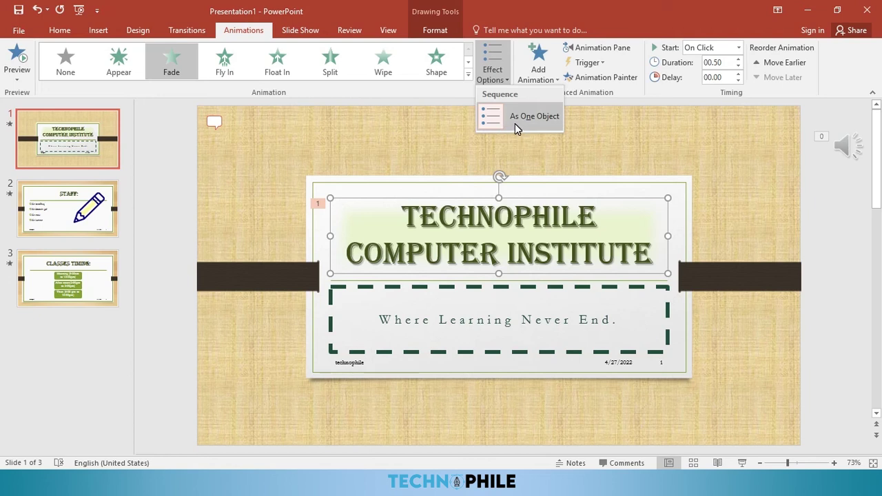
left_click(540, 83)
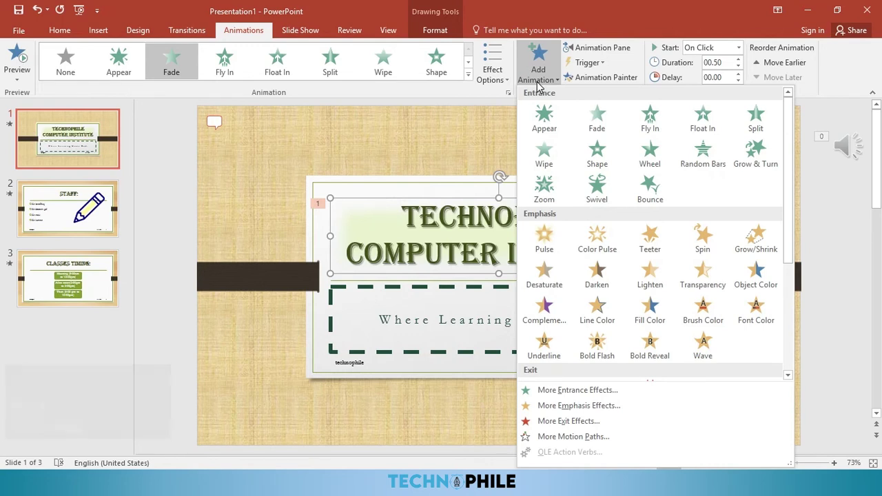
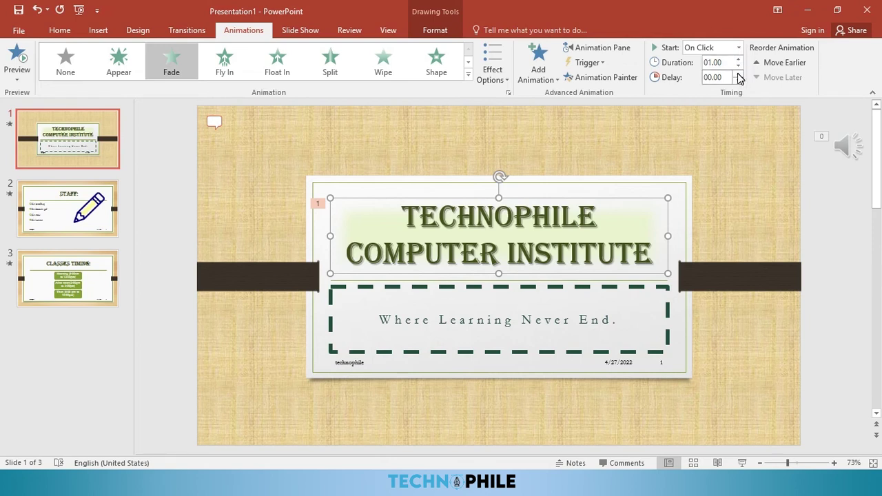
Step: Delay the title's one-second Fade by one second
left_click(741, 75)
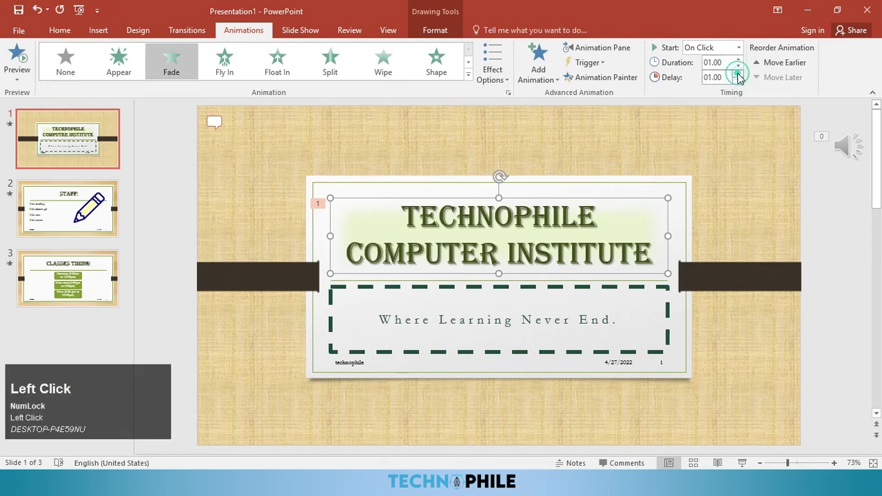
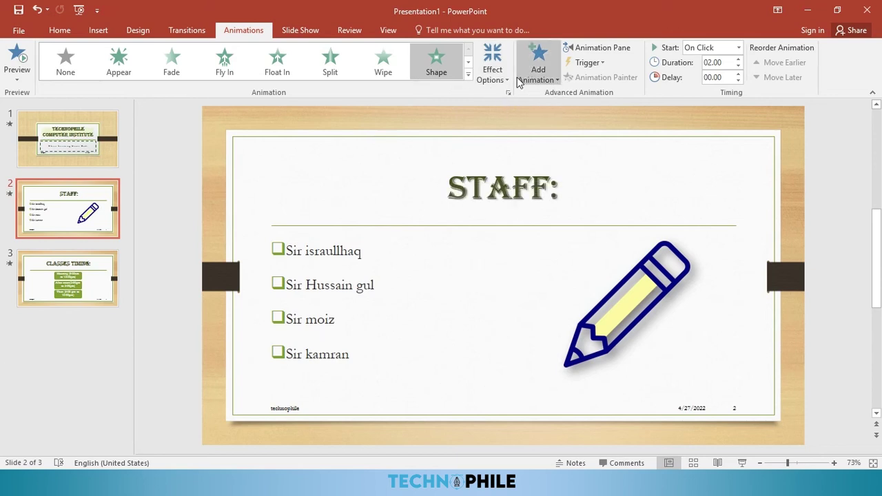
Step: Choose the Box variant for the pencil picture's Shape entrance
left_click(513, 81)
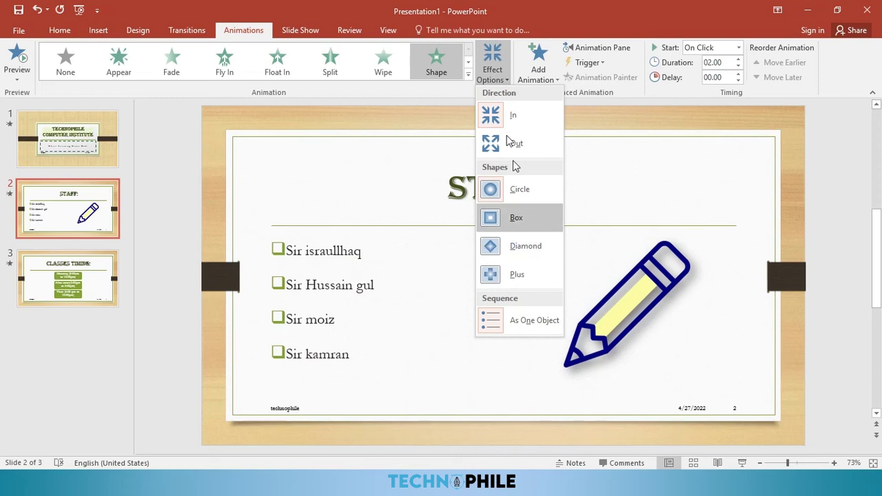
left_click(503, 75)
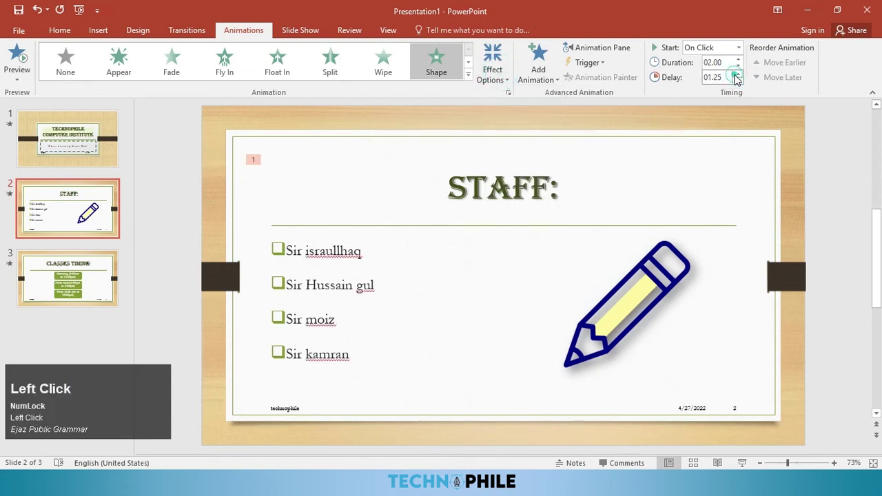
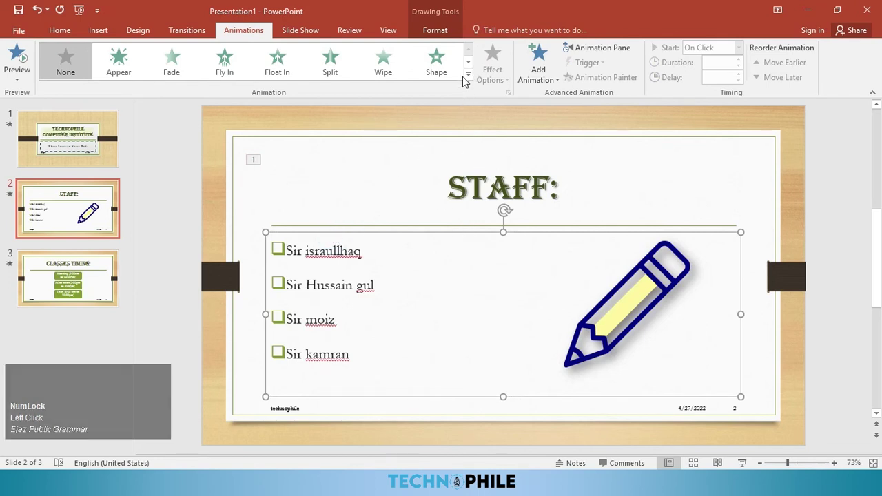
Step: Give the staff names a Random Bars entrance lasting one second
left_click(464, 80)
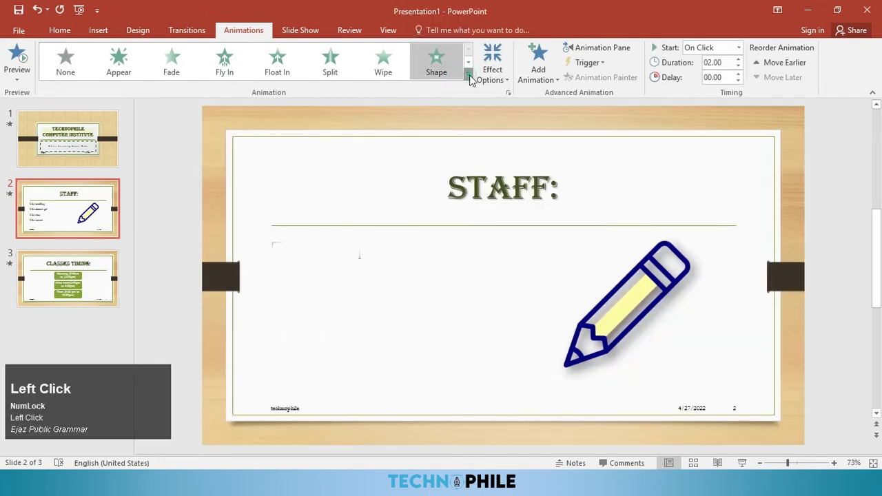
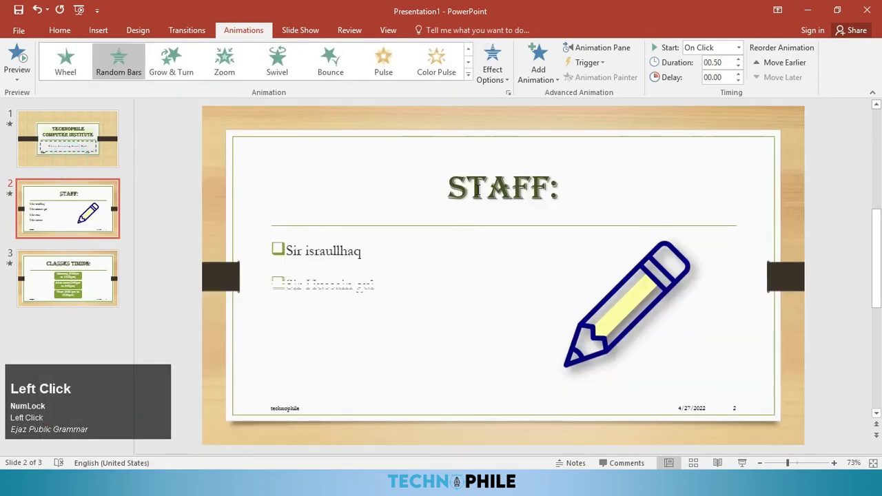
left_click(743, 61)
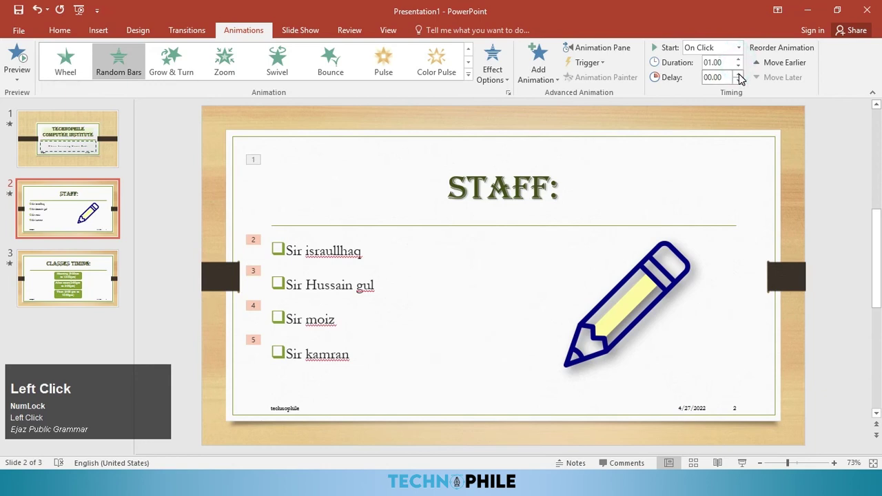
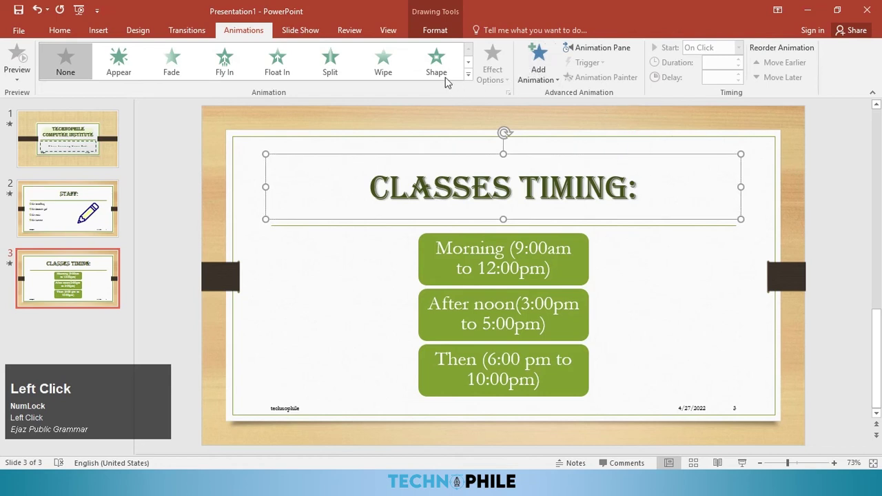
Step: Give the CLASSES TIMING title a Spinner entrance and the timing boxes a Wipe with Duration 01.00 and Delay 02.00
left_click(472, 79)
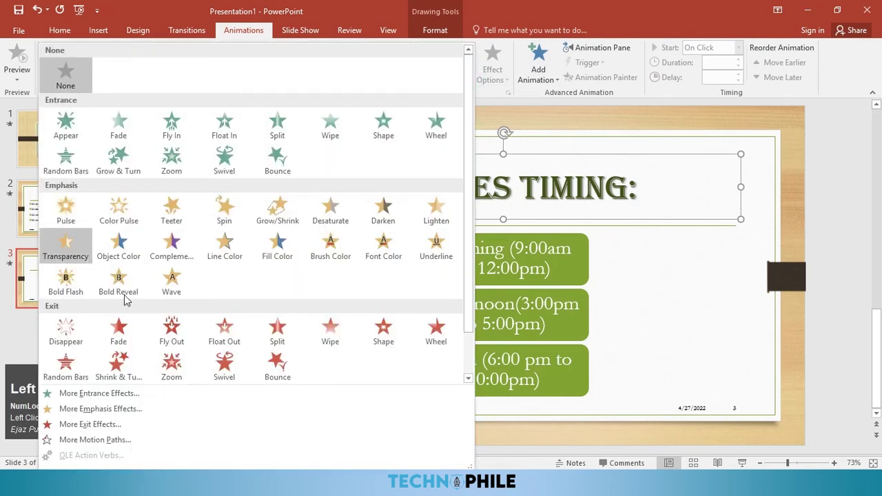
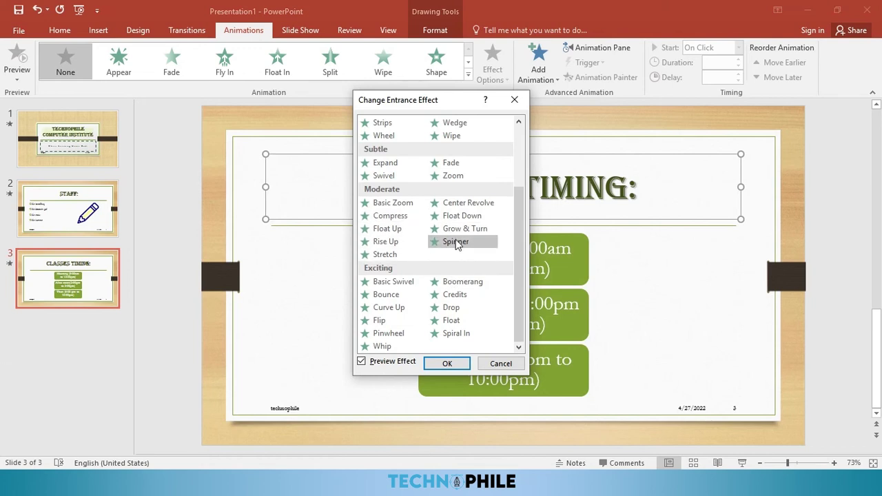
left_click(459, 245)
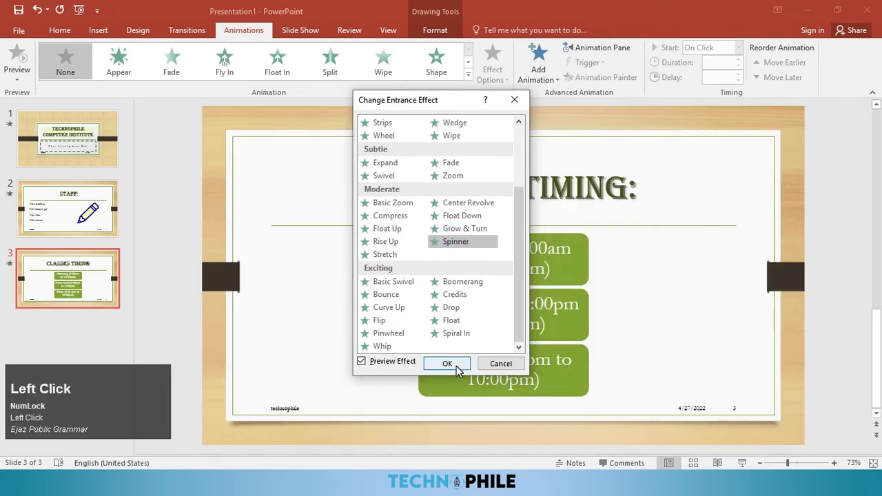
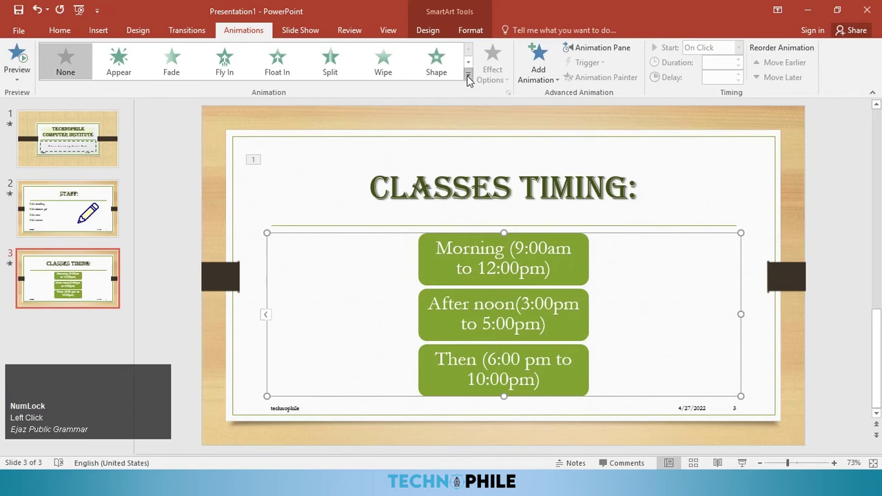
left_click(389, 74)
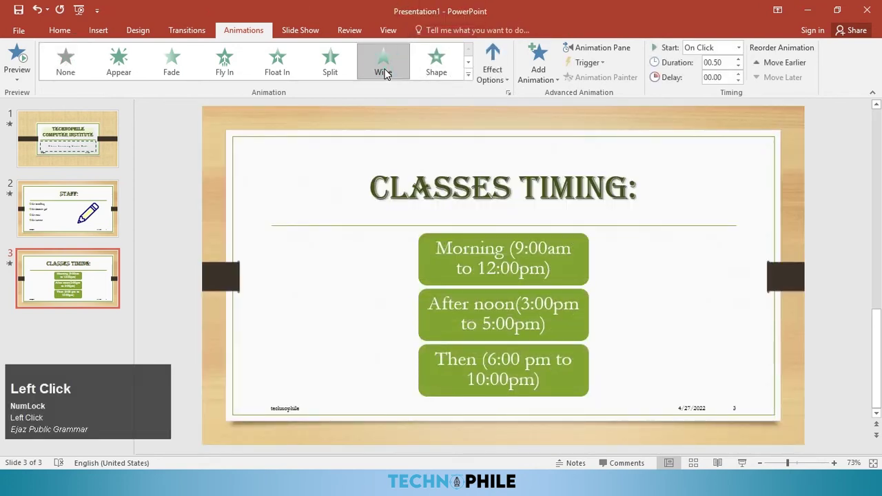
left_click(740, 61)
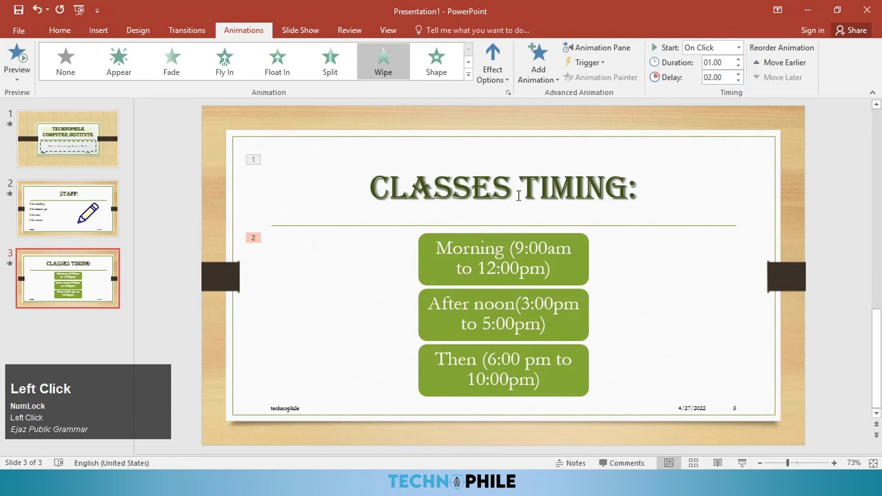
double_click(96, 158)
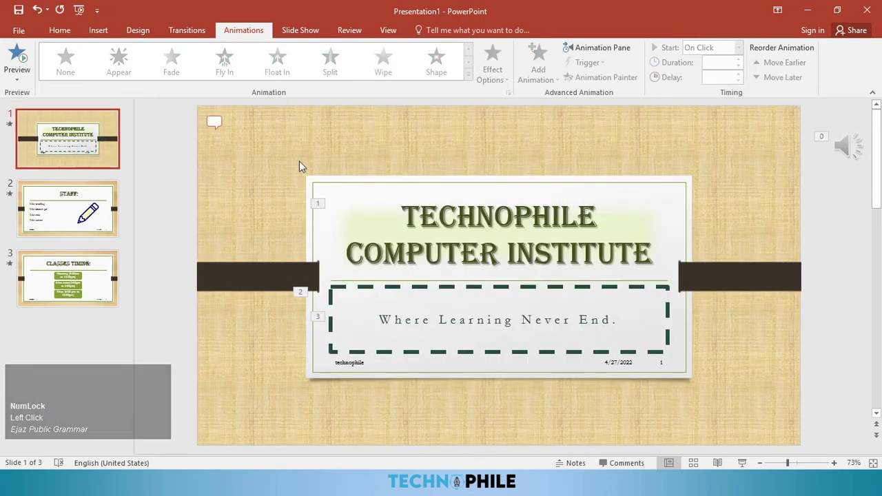
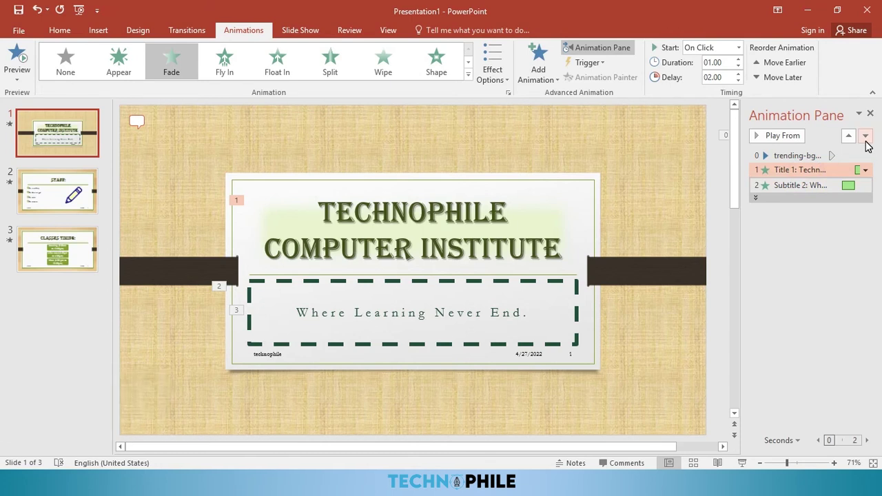
Step: Move the institute title's animation later so the tagline plays first
left_click(870, 146)
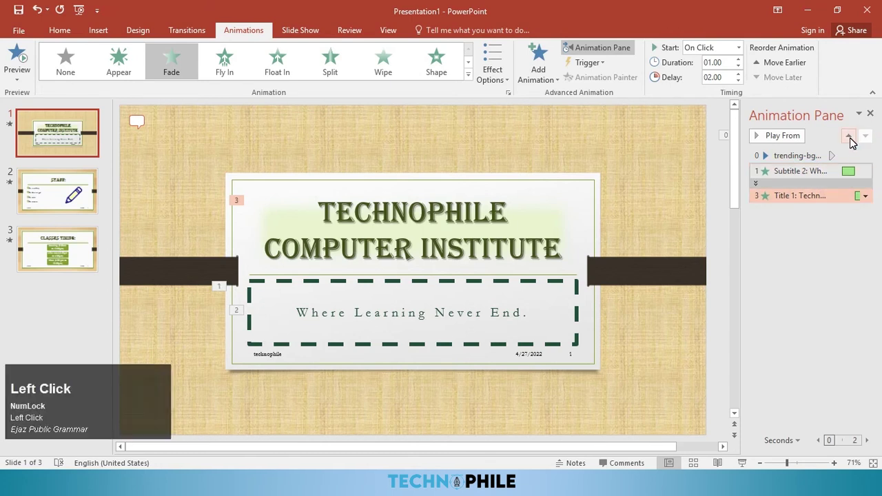
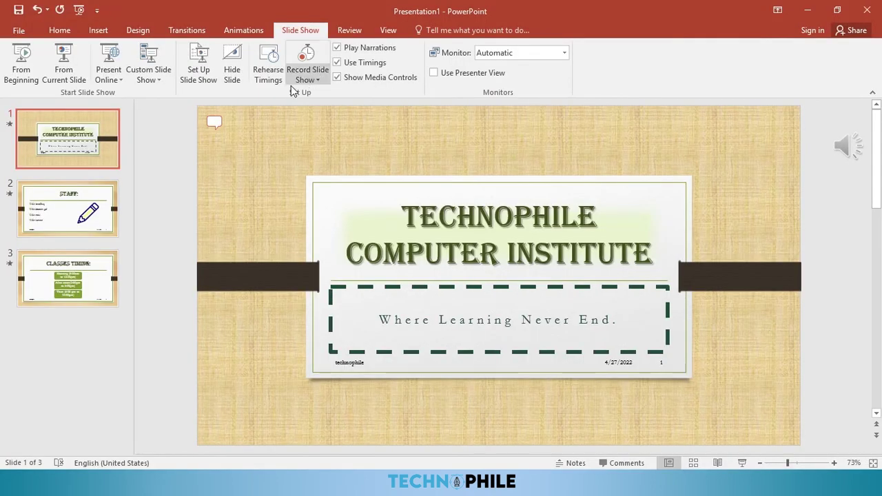
Step: Bring up the Set Up Show dialog showing full-screen presentation of all slides advancing by timings
left_click(216, 85)
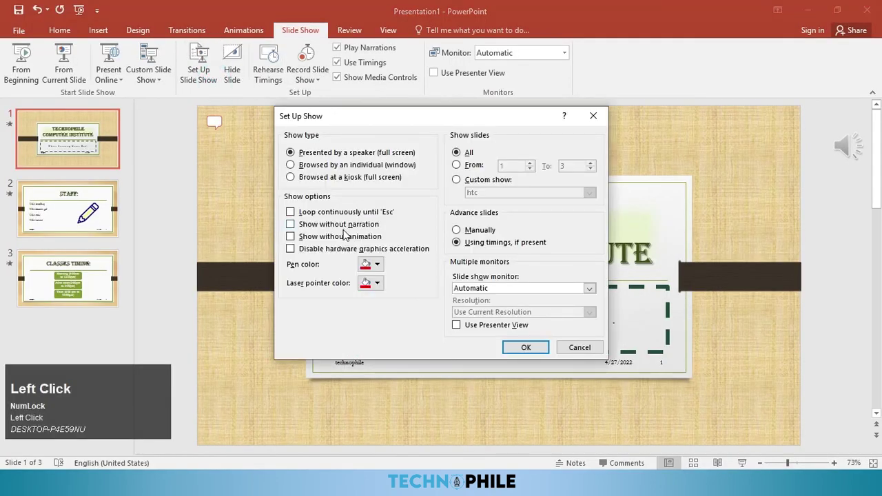
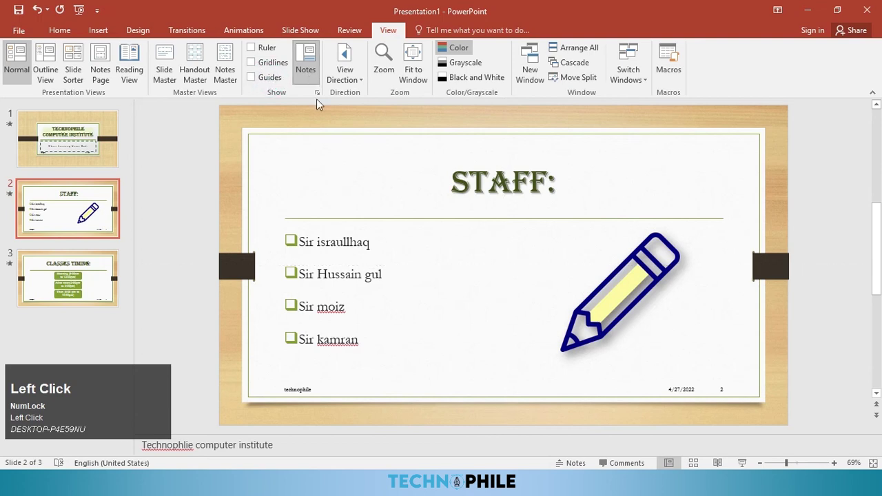
Step: Hide the Notes area, preview the Zoom options without changing zoom, and switch the Staff slide to Grayscale
left_click(308, 71)
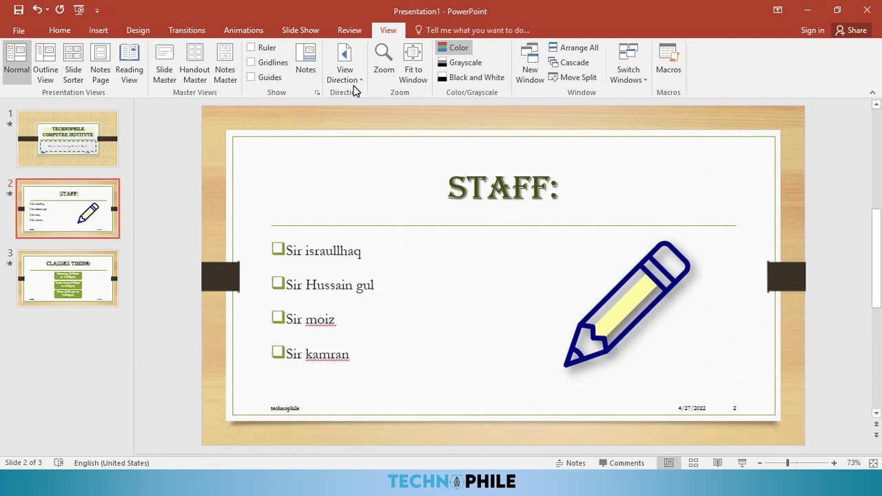
left_click(357, 81)
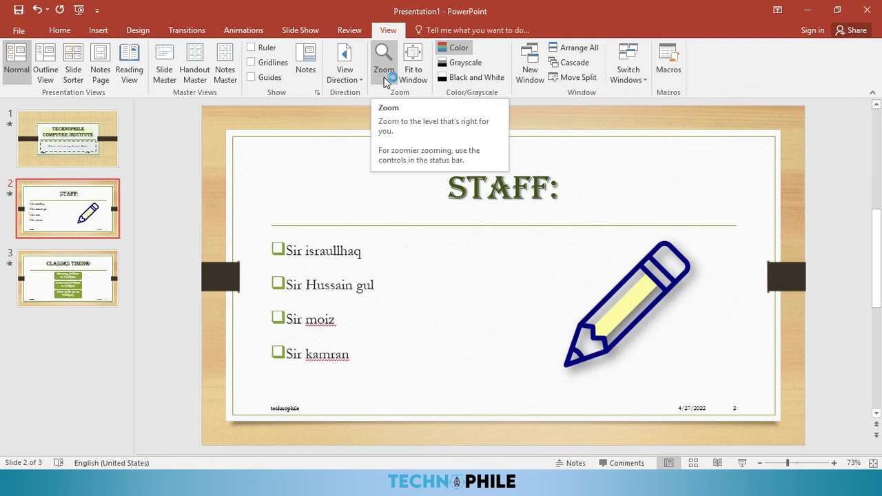
left_click(390, 79)
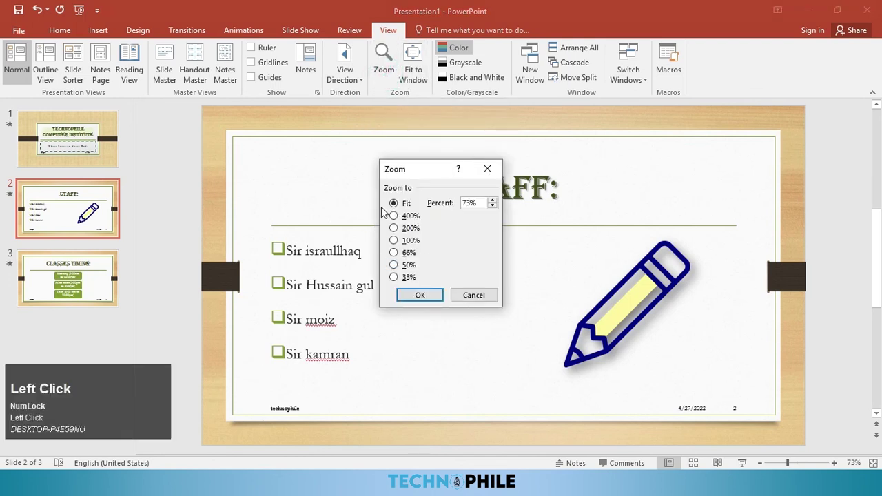
left_click(426, 293)
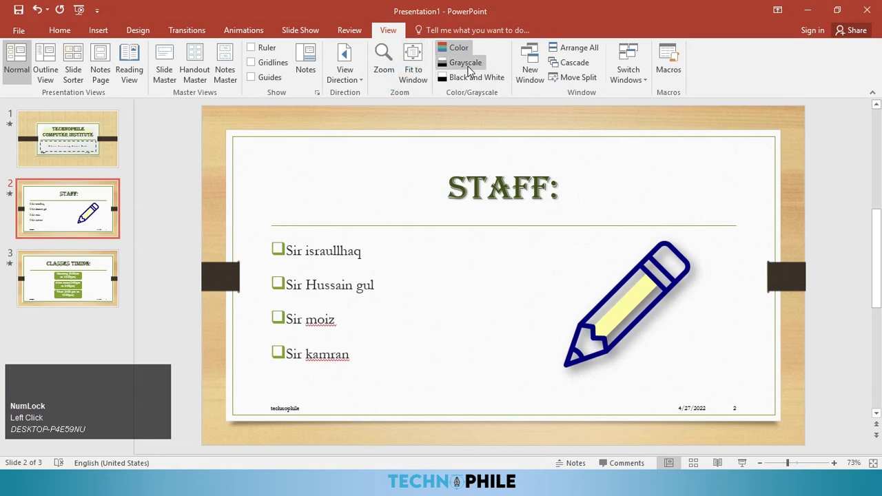
left_click(472, 71)
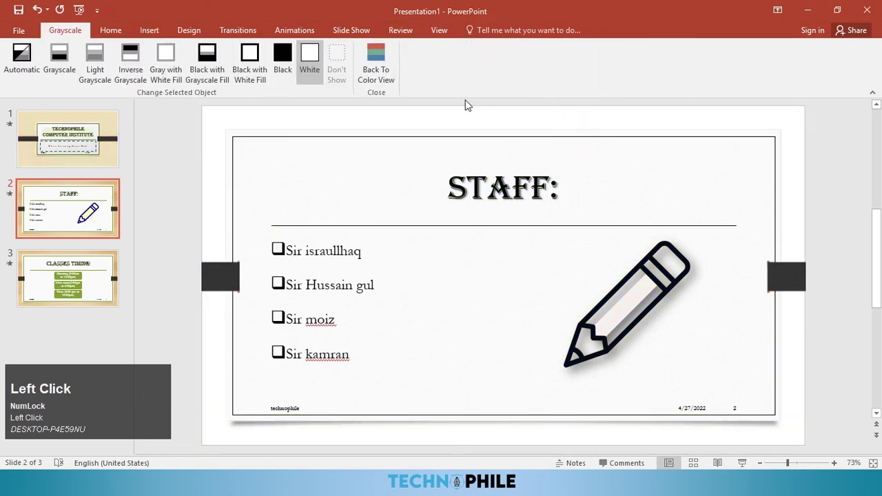